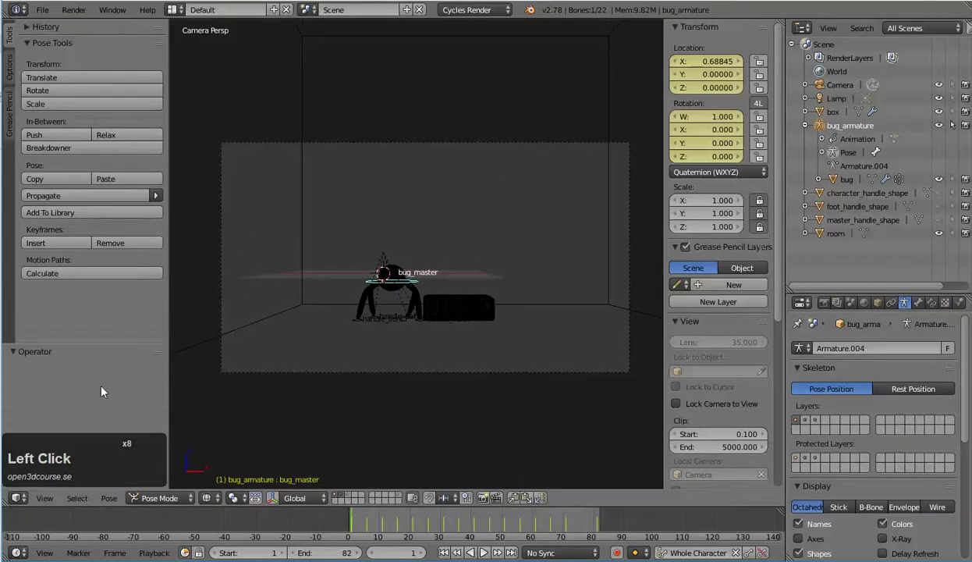
- Select the bug_master control and play the walk animation once from frame 1 to review it
right_click(106, 391)
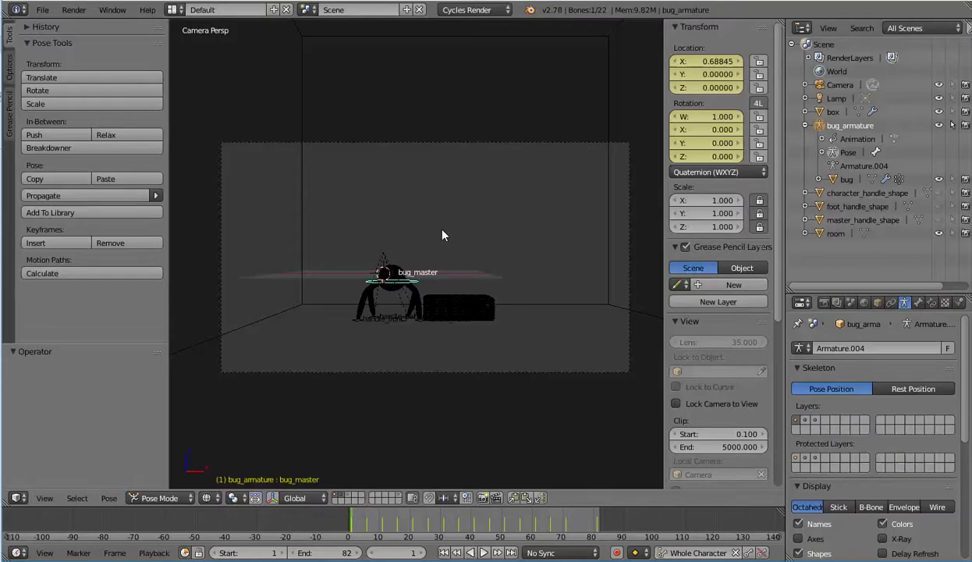
key(shift+Left)
key(a)
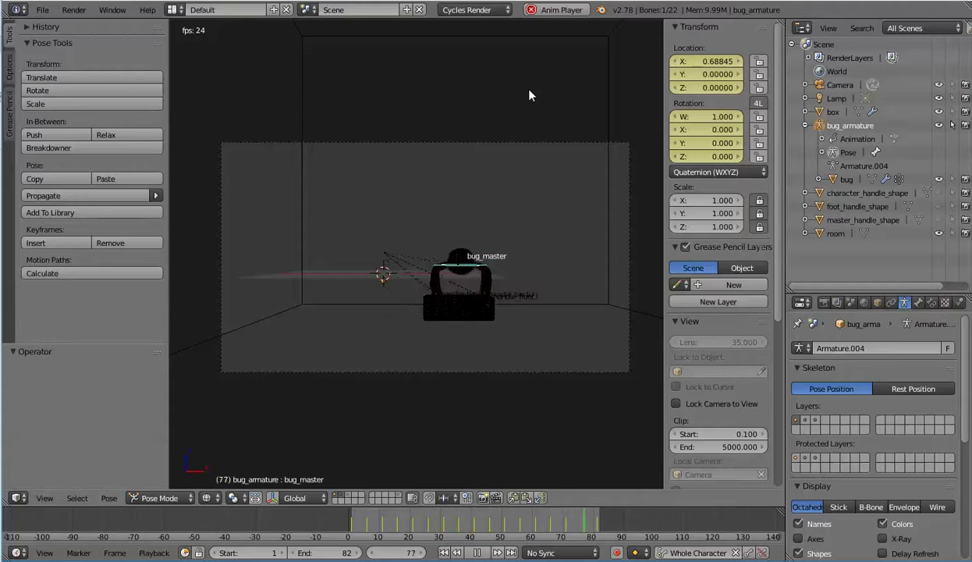
key(Escape)
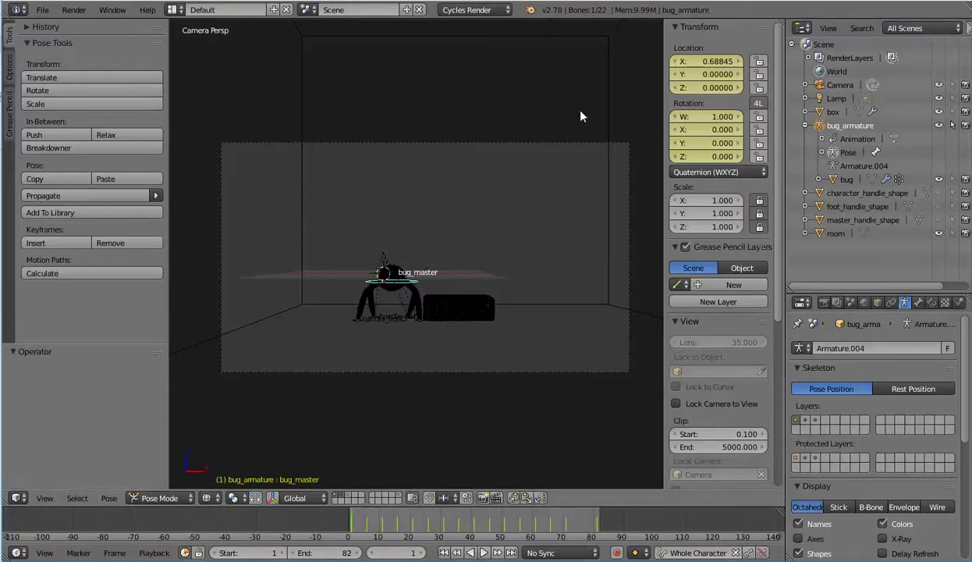
- Hide the tool shelf and properties, make the new area a Dope Sheet, and pan the camera view to raise the bug
text(tn)
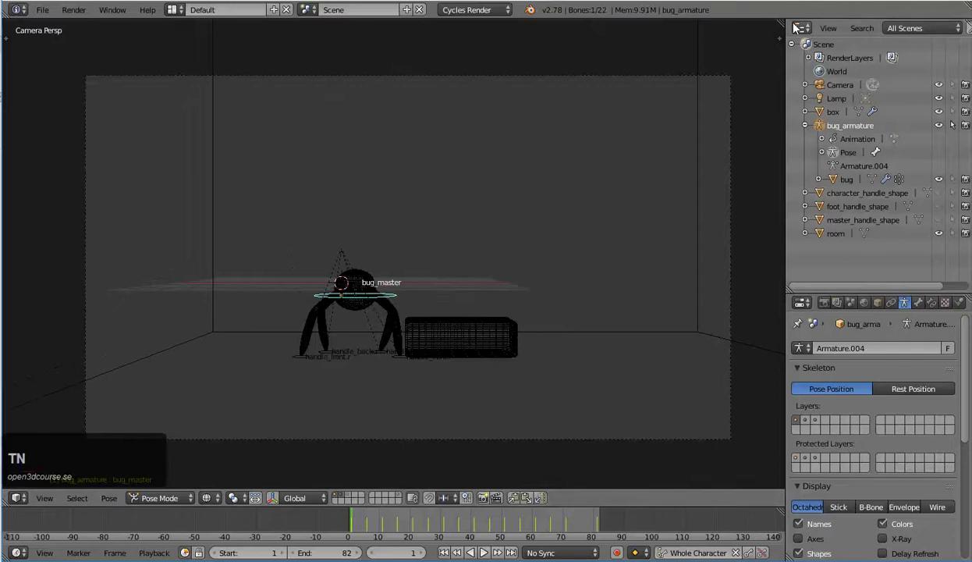
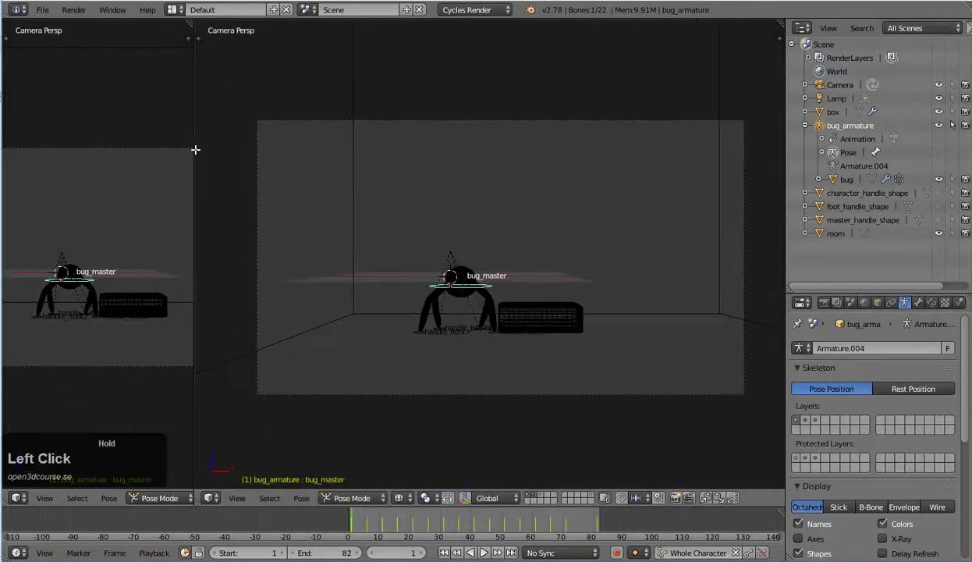
click(214, 498)
click(252, 428)
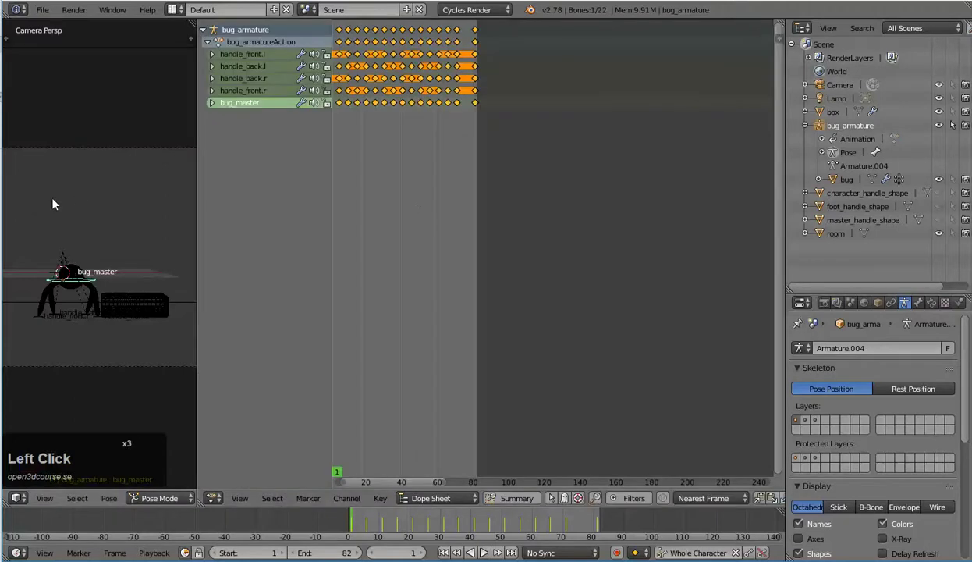
key(Home)
scroll(up, 3)
middle_click(143, 198)
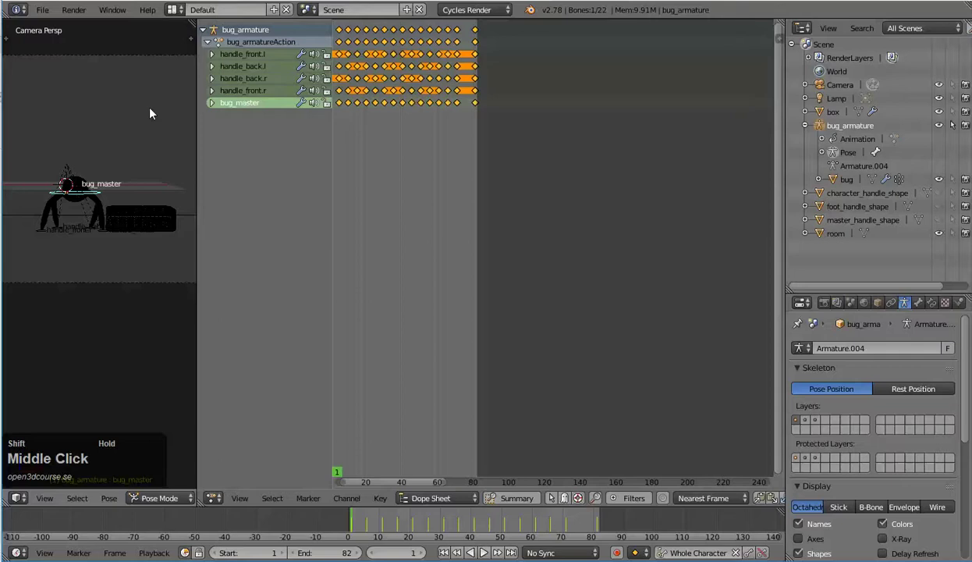
middle_click(137, 139)
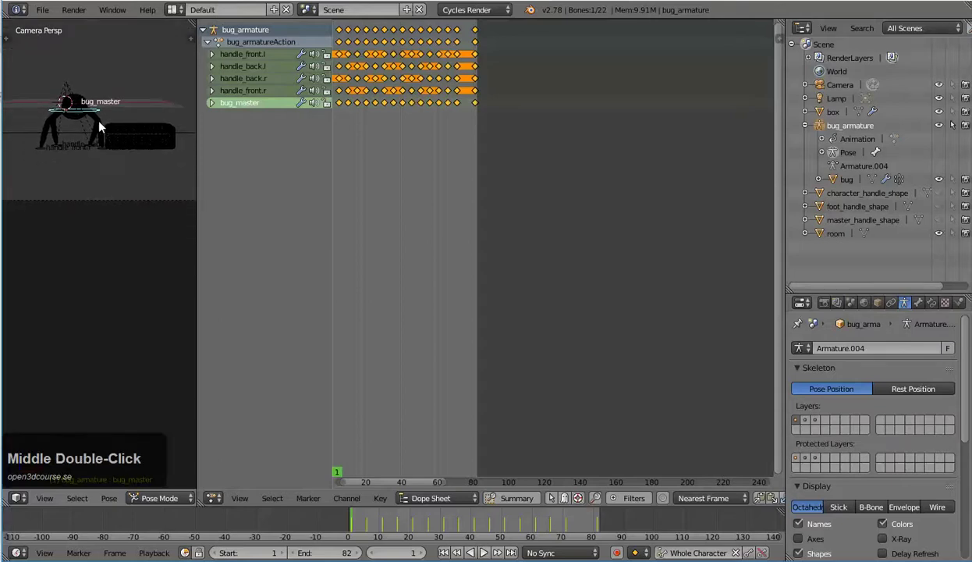
click(361, 531)
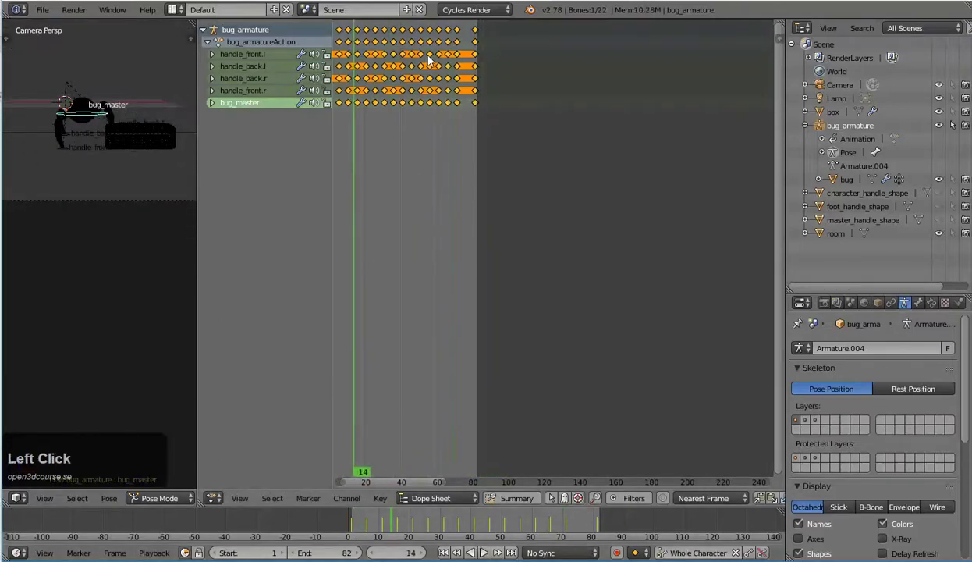
key(Home)
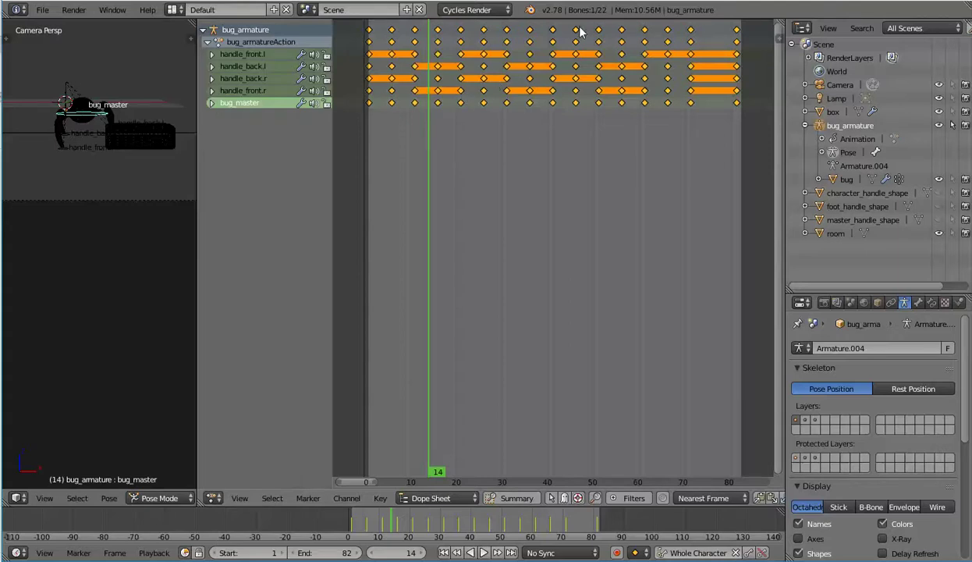
key(t)
click(515, 96)
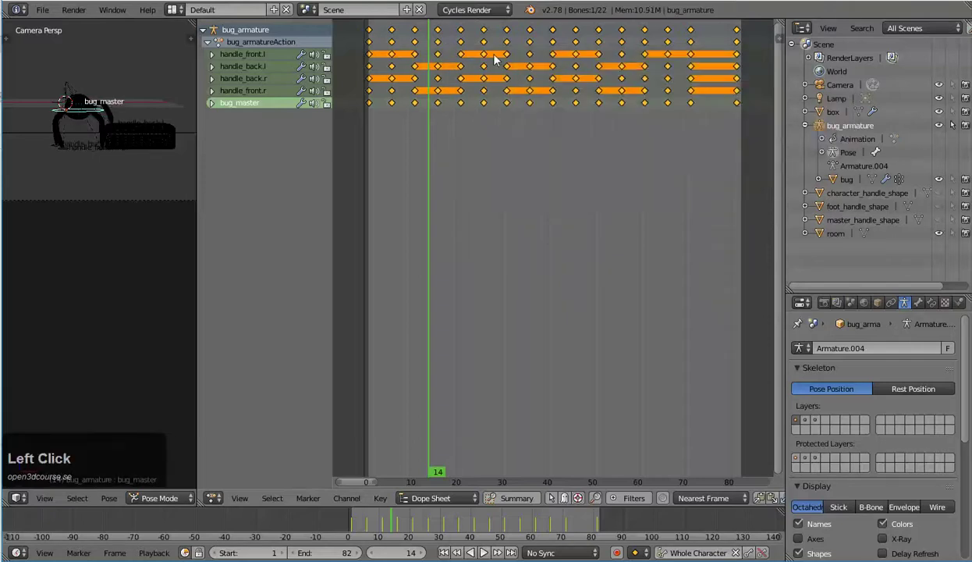
key(Left)
key(Up)
key(Left)
key(alt+a)
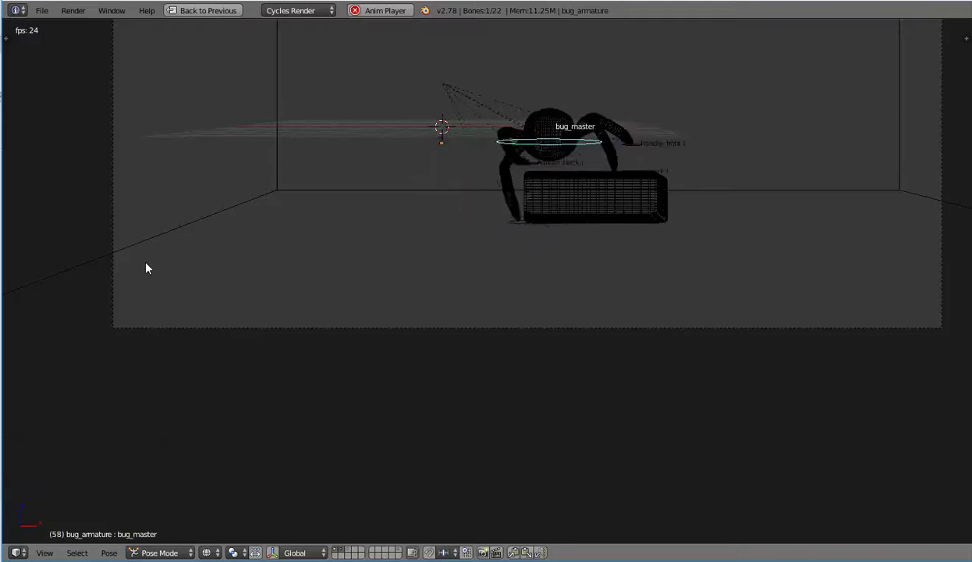
key(Escape)
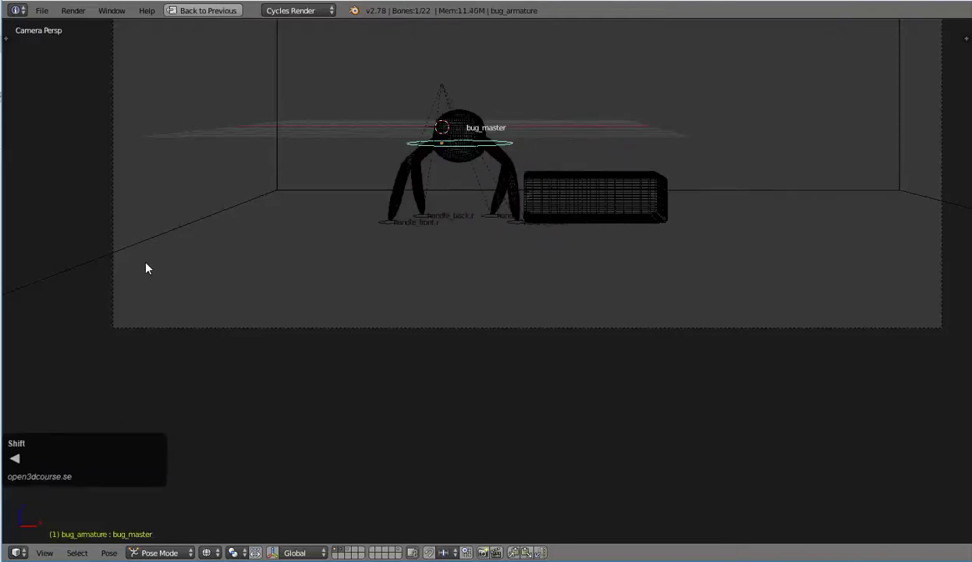
scroll(up, 3)
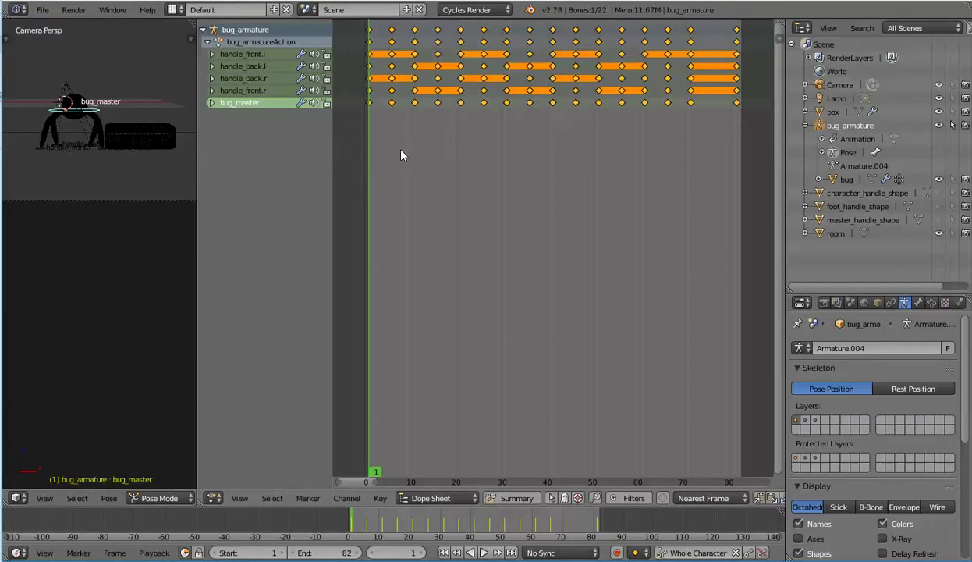
- Frame the Dope Sheet keyframes and select the first bug_master keys with clicks and a box selection
scroll(up, 3)
middle_click(456, 152)
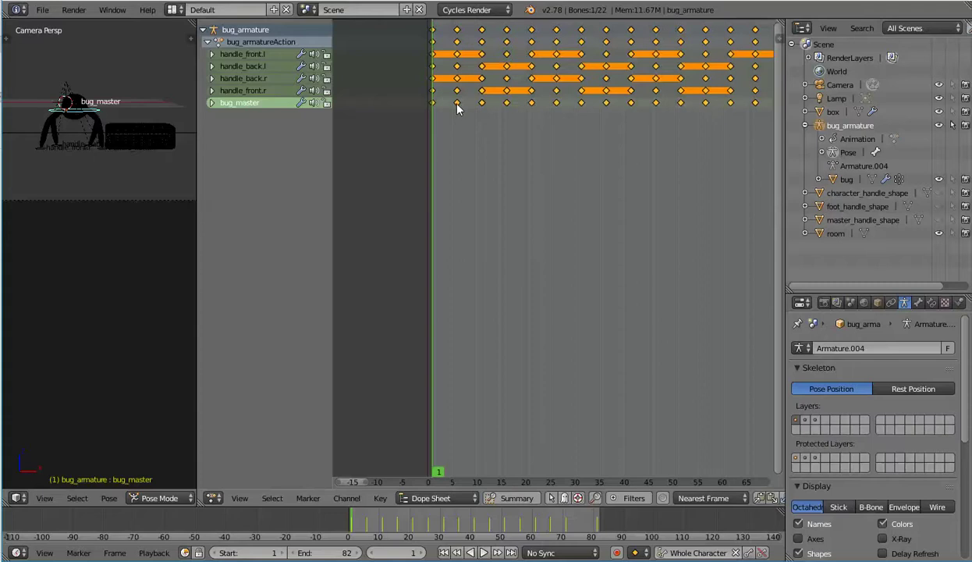
right_click(462, 110)
right_click(484, 109)
key(b)
click(507, 100)
- Box-select the remaining bug_master keys and deselect the handle_front.r row so only body keys stay selected
scroll(down, 3)
key(b)
click(678, 103)
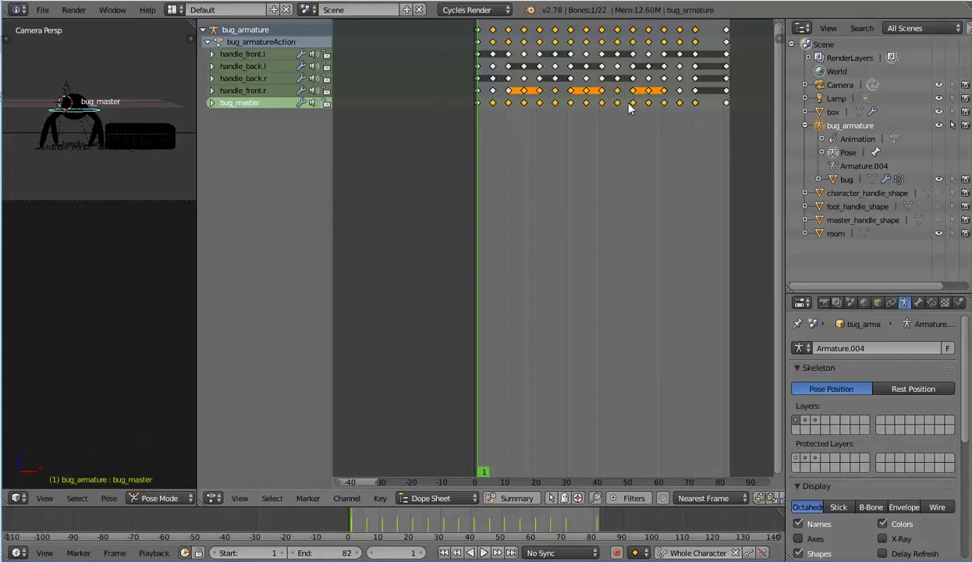
scroll(up, 3)
scroll(down, 3)
scroll(down, 3)
key(b)
middle_click(546, 90)
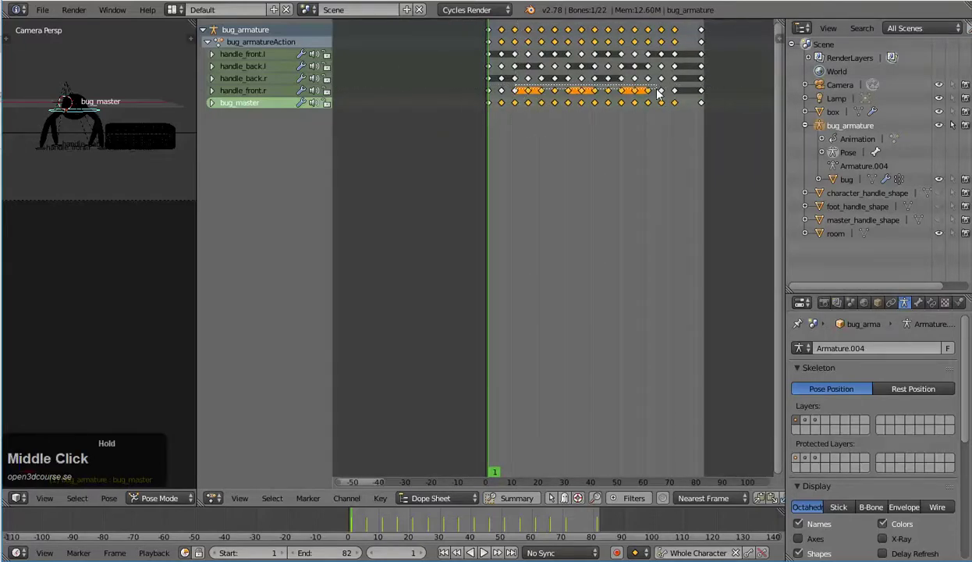
scroll(down, 3)
scroll(up, 3)
scroll(up, 3)
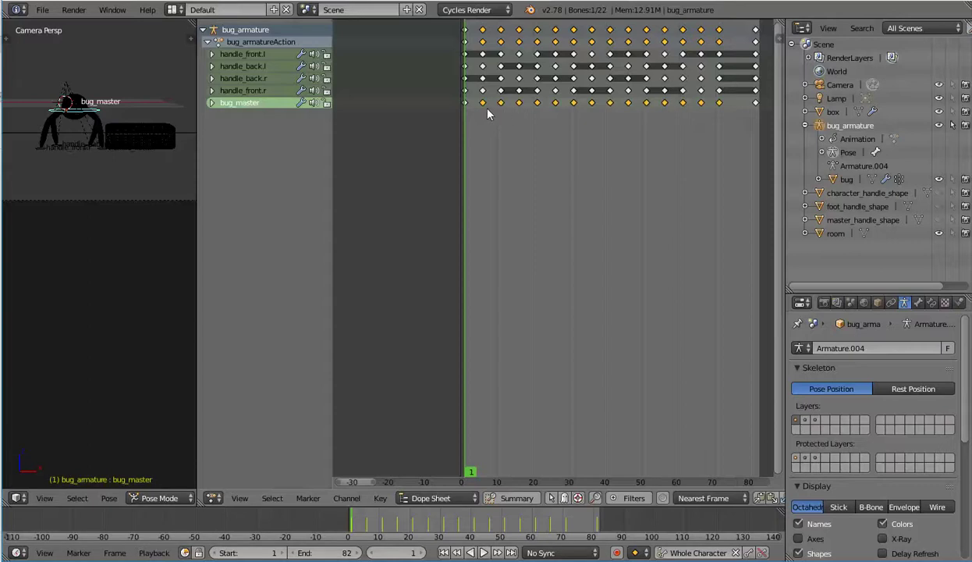
key(g)
text(gx)
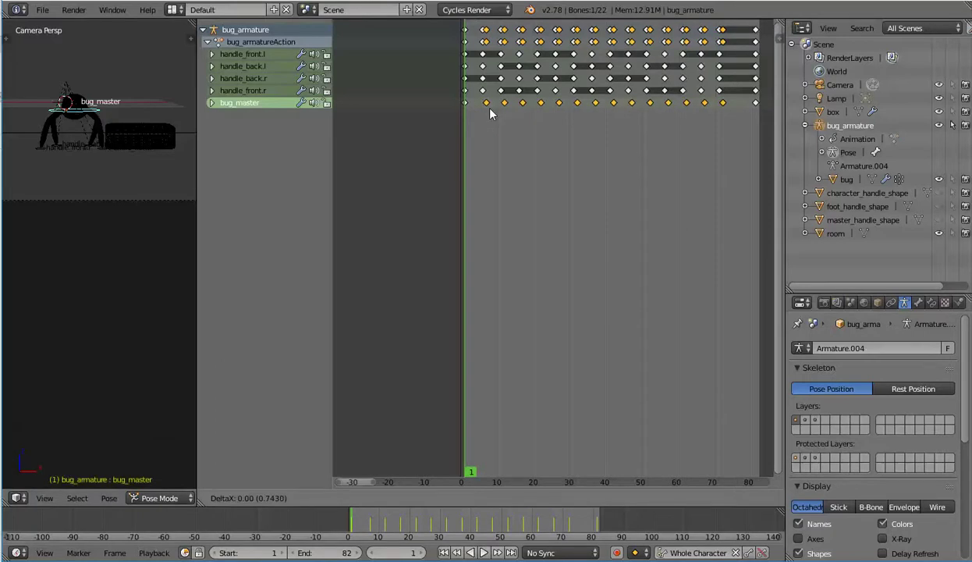
click(500, 111)
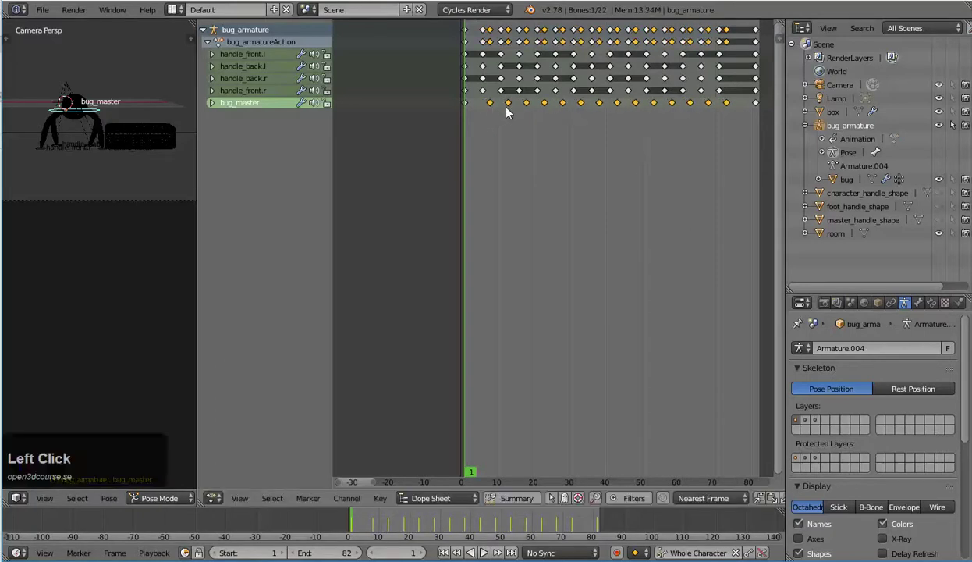
key(ctrl+Up)
key(Left)
key(alt+a)
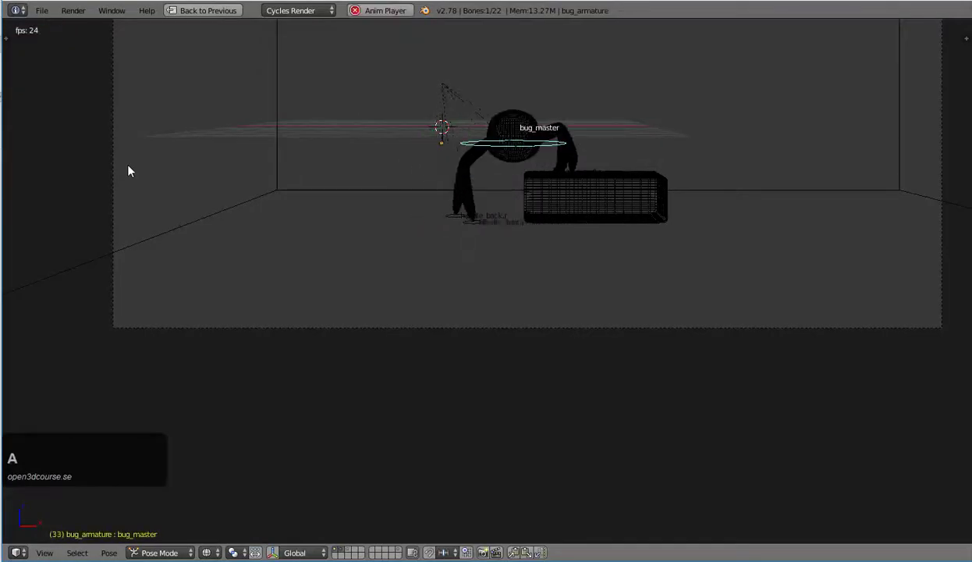
key(Escape)
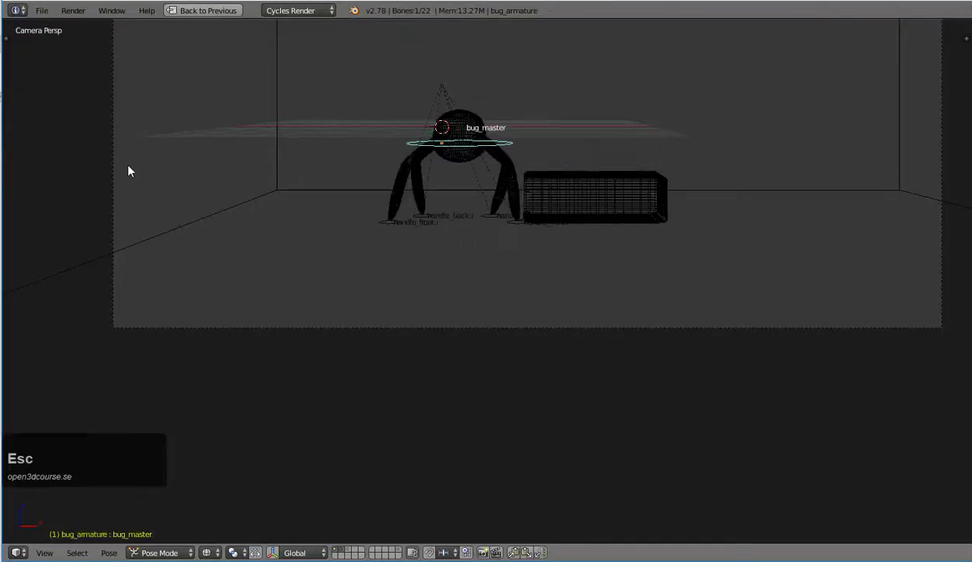
key(ctrl+Up)
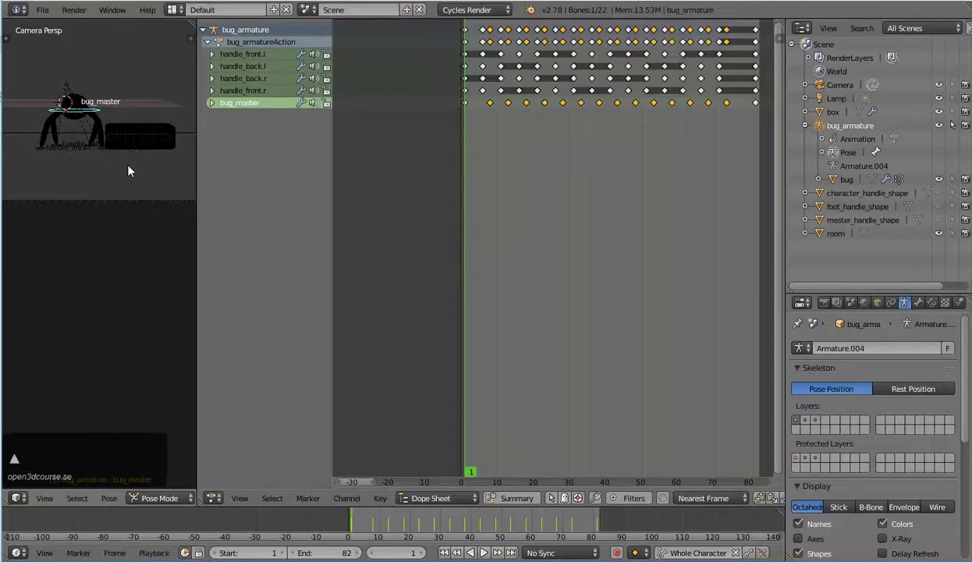
right_click(530, 109)
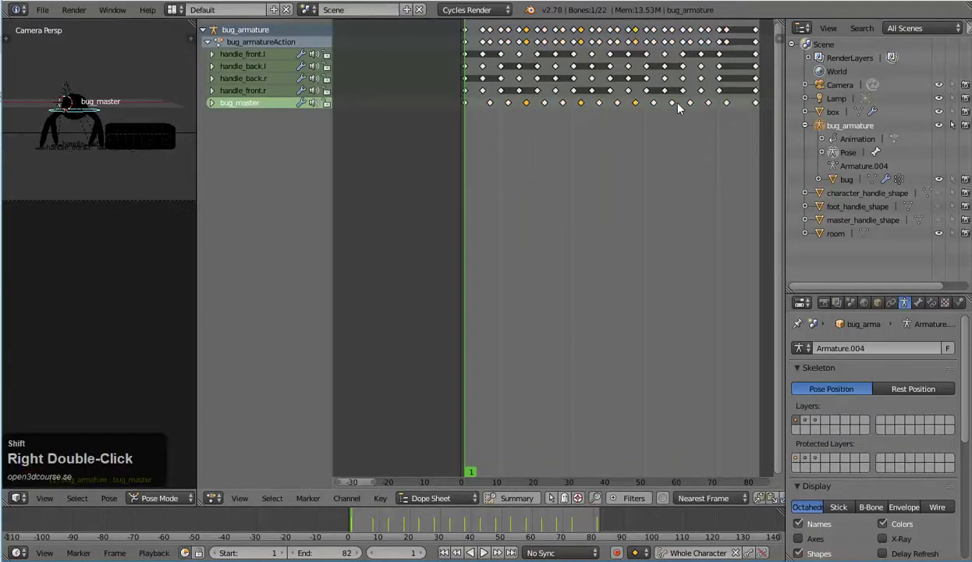
right_click(678, 108)
right_click(709, 107)
text(gx)
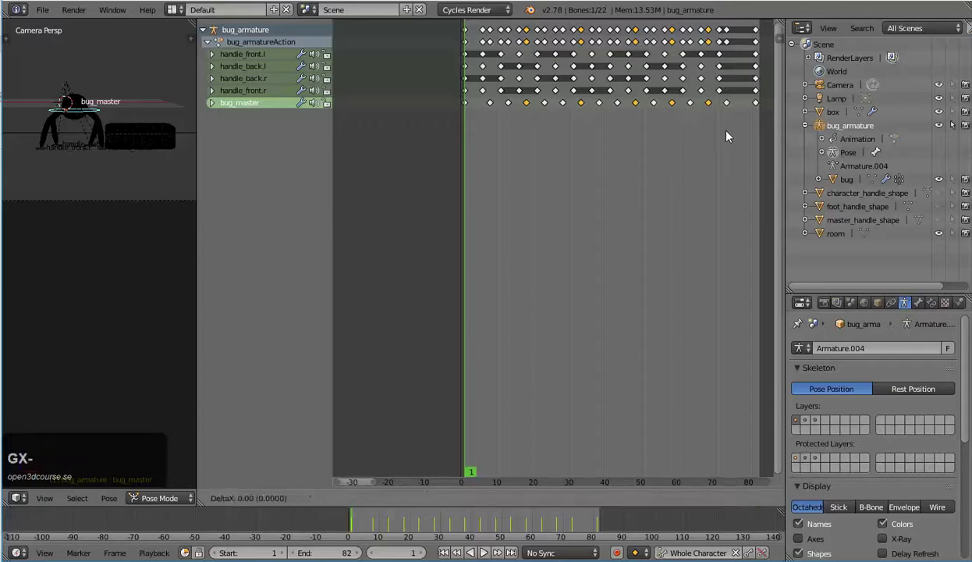
key(Return)
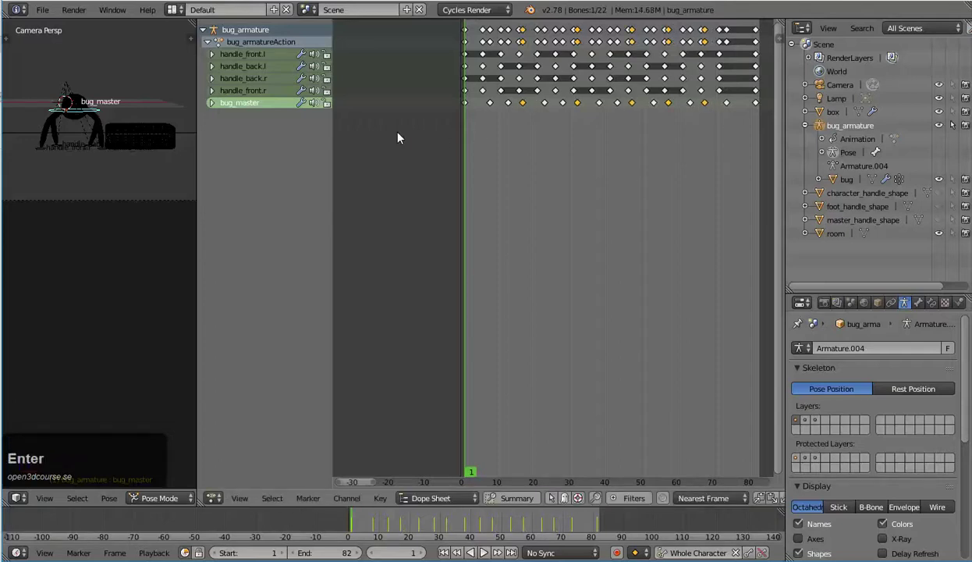
key(Left)
key(alt+a)
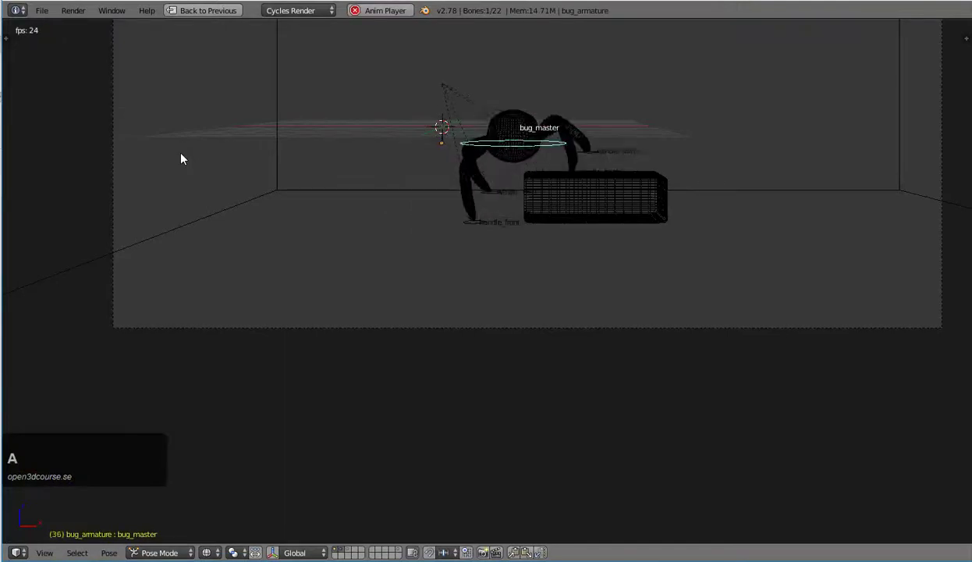
key(Escape)
key(Left)
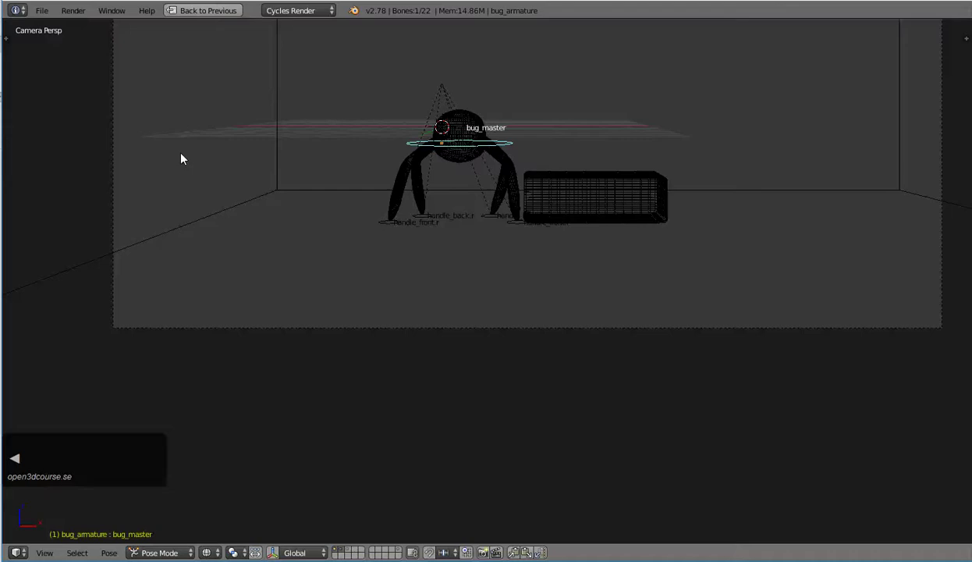
key(ctrl+Up)
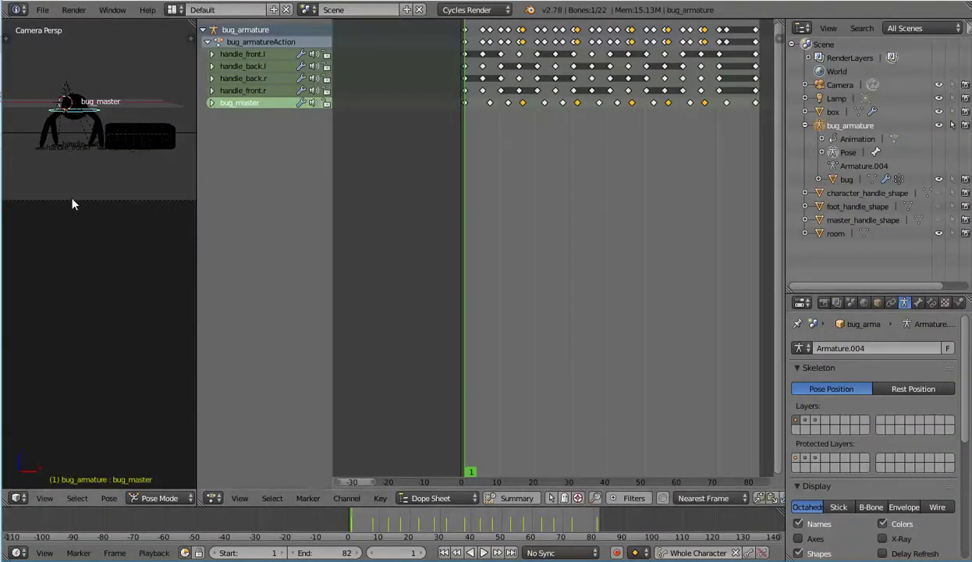
- Go to frame 7, select handle_front.r and another foot handle in the camera view, then step back a frame
click(469, 148)
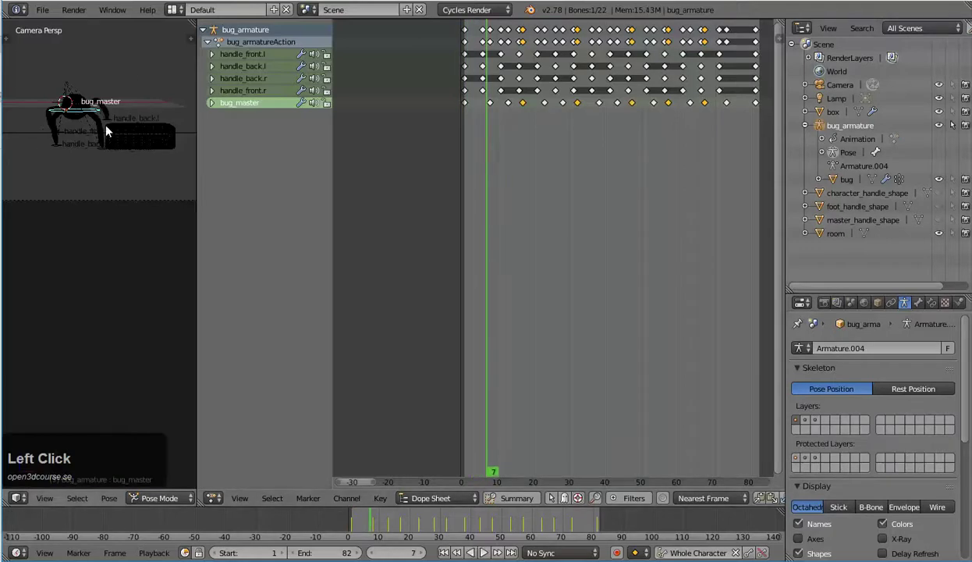
right_click(112, 126)
scroll(up, 3)
middle_click(96, 174)
scroll(up, 3)
right_click(95, 86)
scroll(down, 3)
scroll(down, 3)
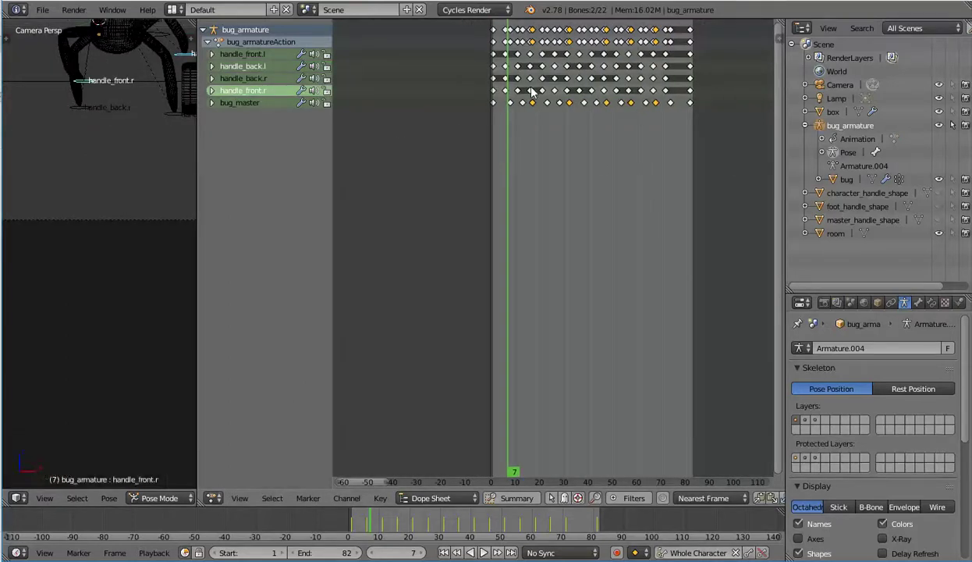
scroll(up, 3)
key(Left)
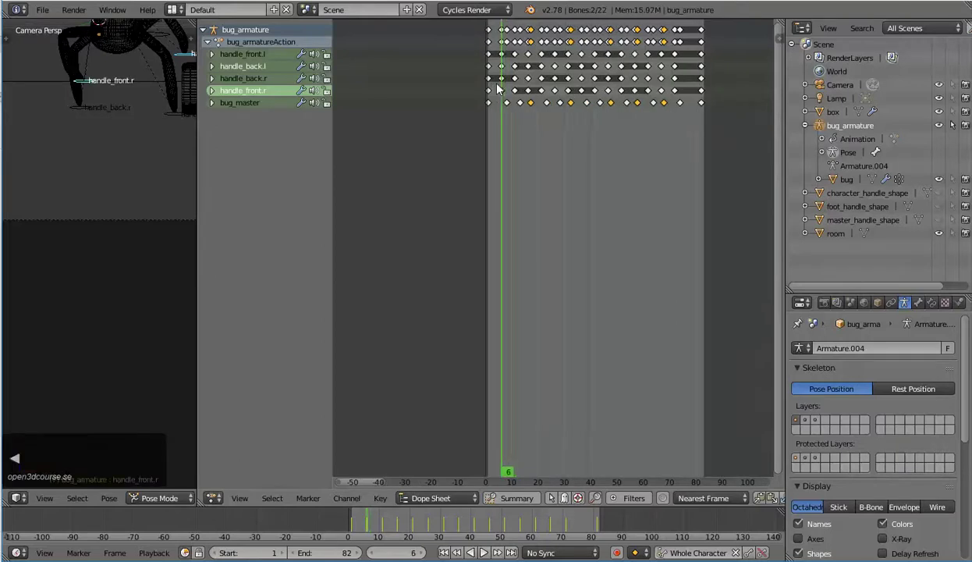
- Select keyframes on the handle_back.l and handle_front.r rows and shift them two frames earlier (G X -2)
right_click(504, 70)
right_click(503, 95)
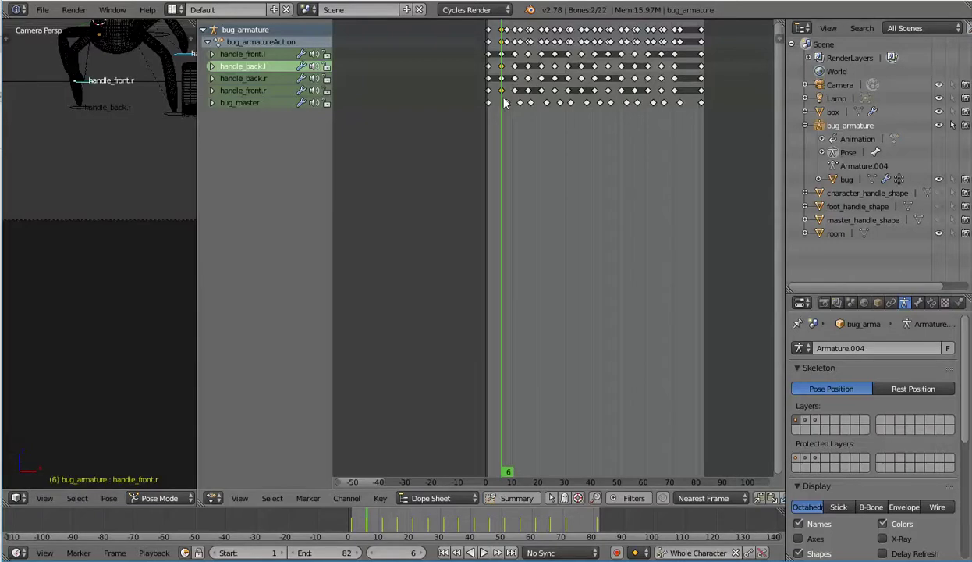
right_click(557, 71)
right_click(559, 99)
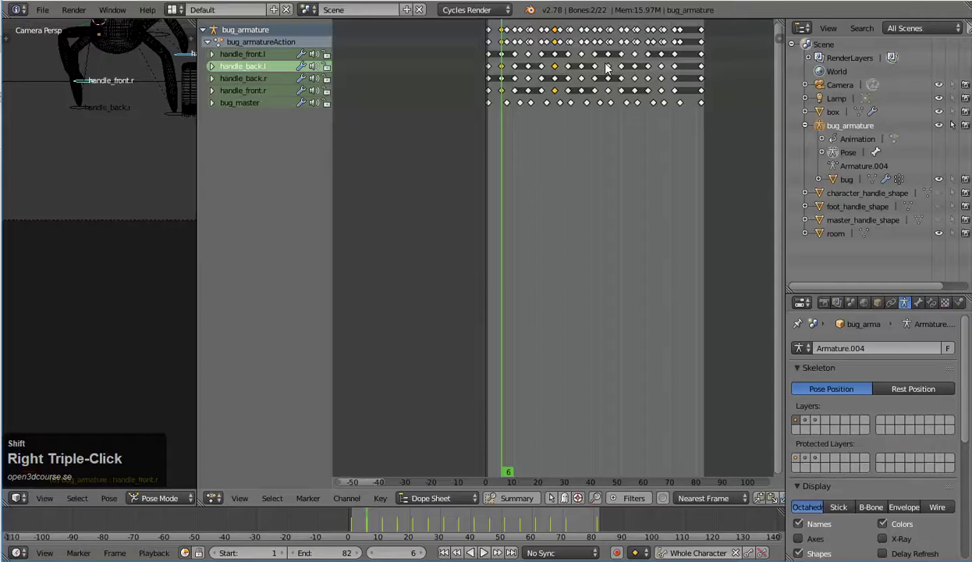
right_click(613, 68)
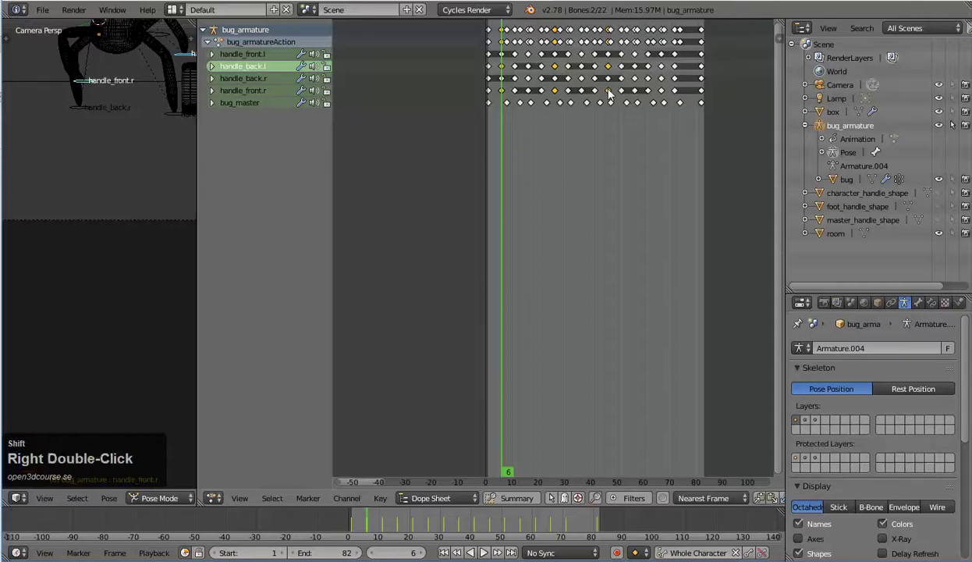
right_click(666, 74)
right_click(665, 94)
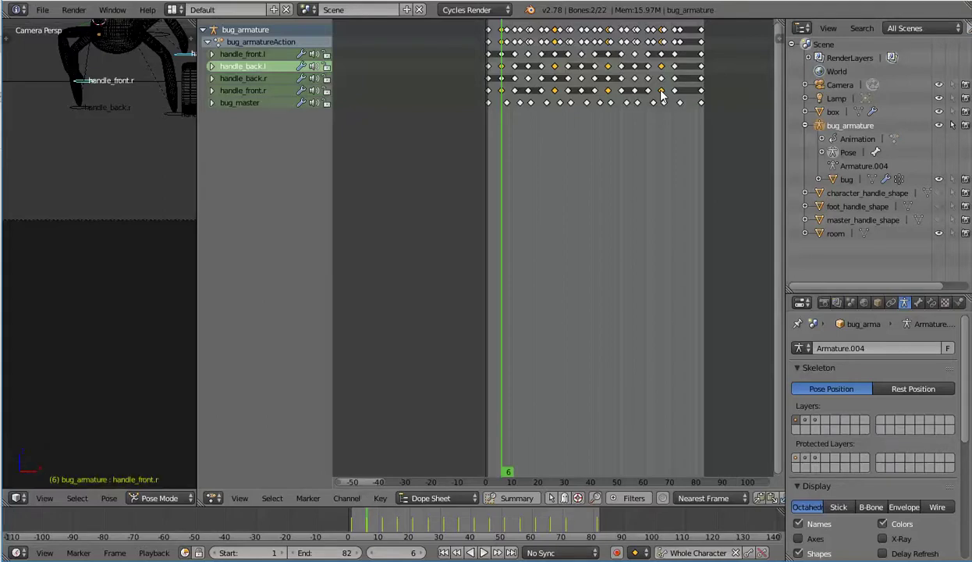
text(gx)
key(-)
text(-2)
key(Return)
- Shift another set of handle_front.r and handle_back.l keyframes one frame later, then maximize the camera view
right_click(606, 67)
right_click(573, 93)
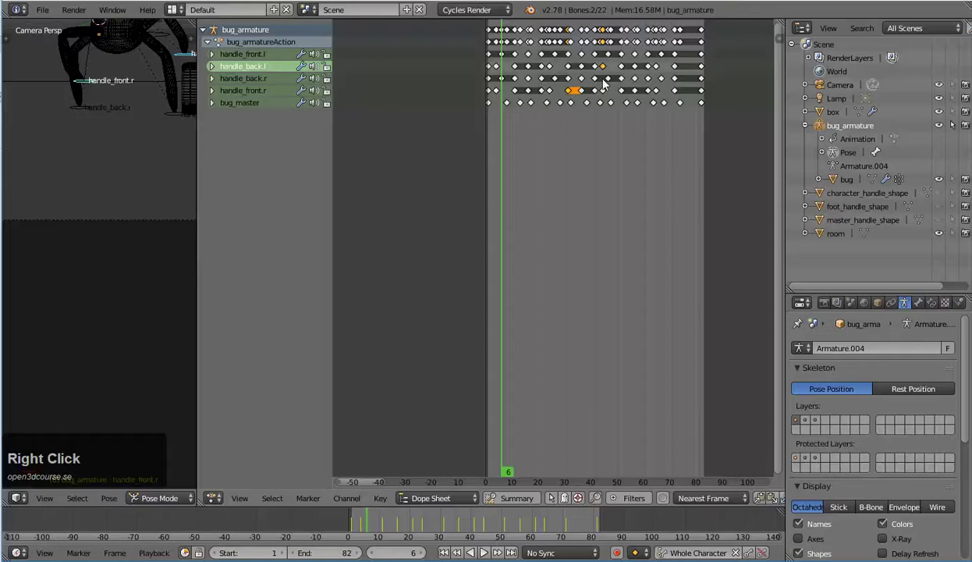
right_click(553, 96)
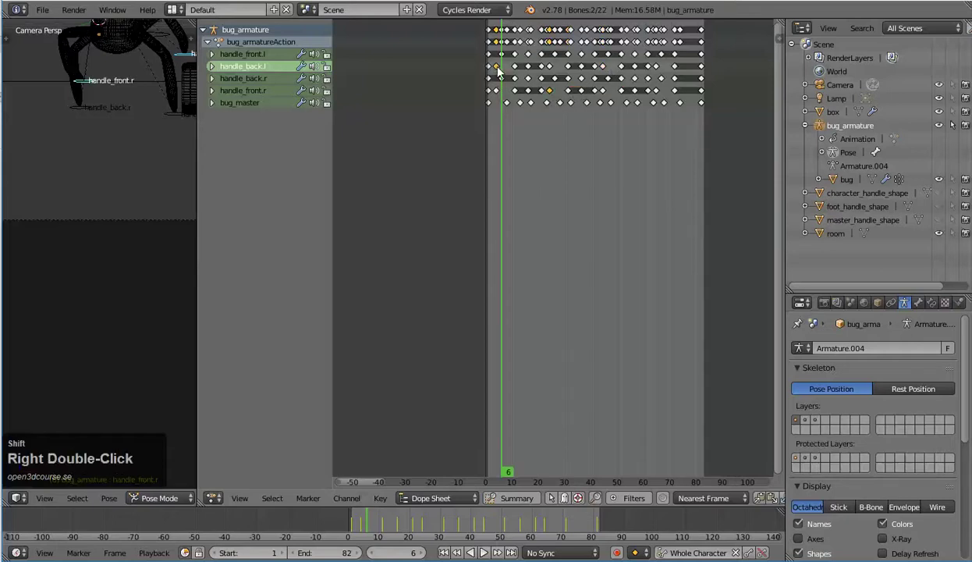
text(gx1)
key(Return)
key(ctrl+Up)
key(Left)
scroll(down, 3)
middle_click(522, 225)
key(shift+Left)
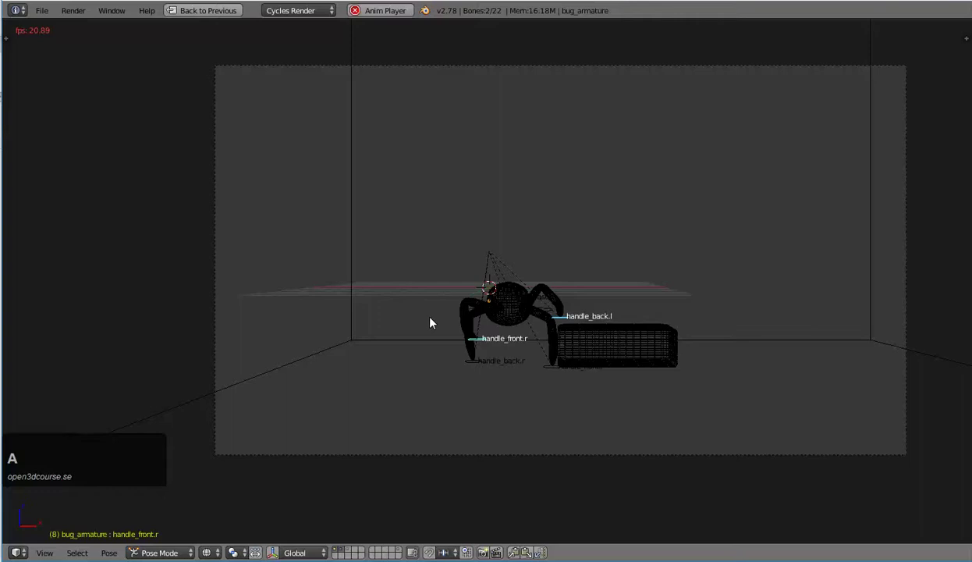
key(a)
key(Escape)
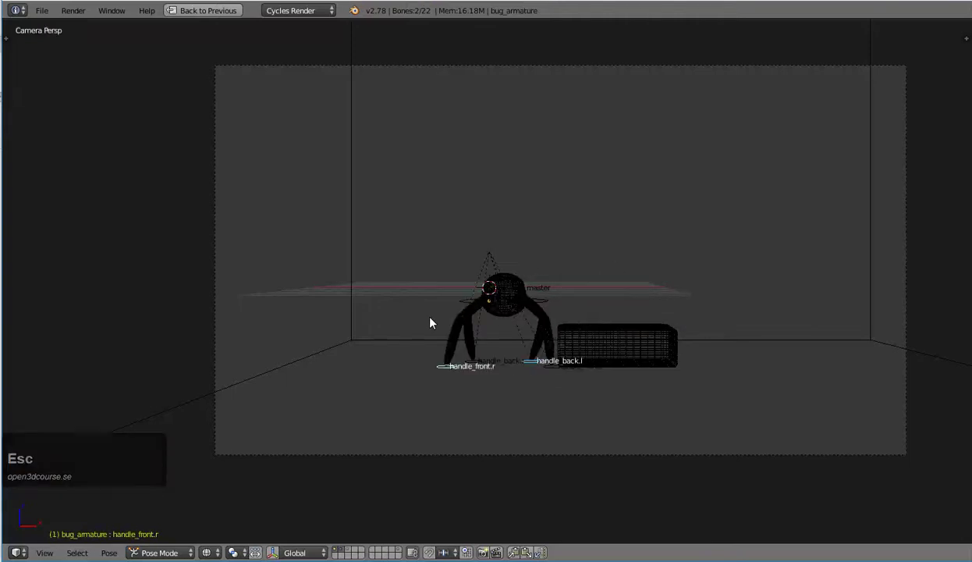
key(shift+Left)
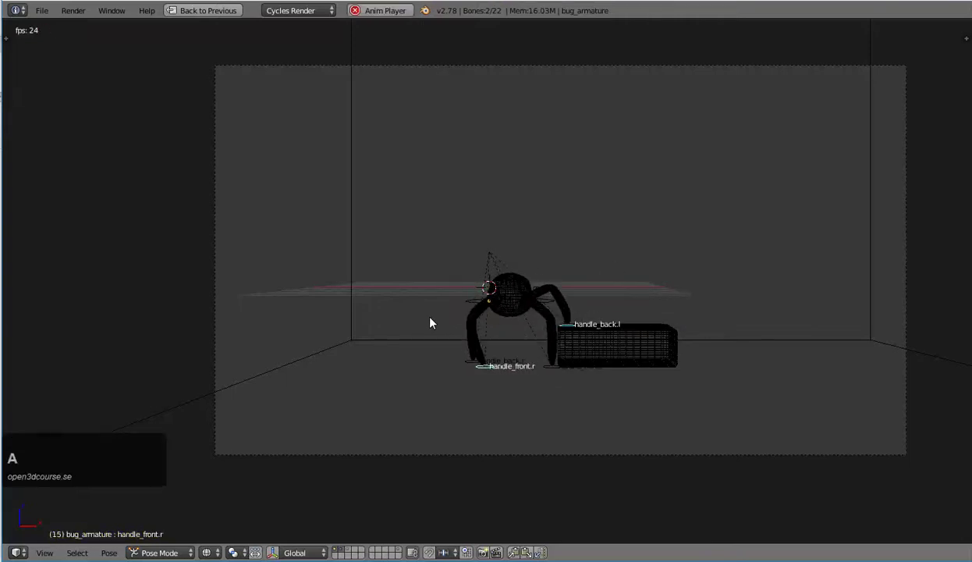
key(Escape)
key(Left)
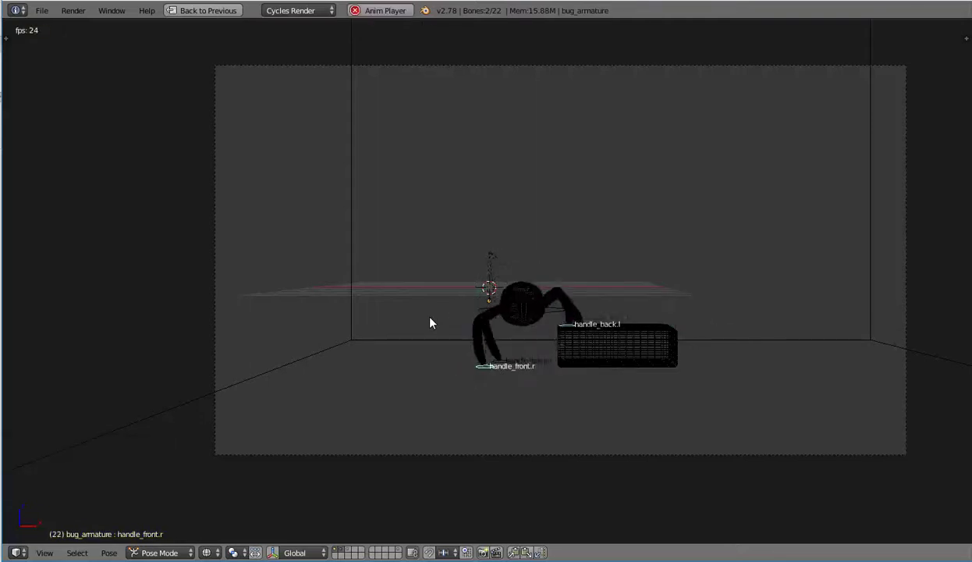
key(Escape)
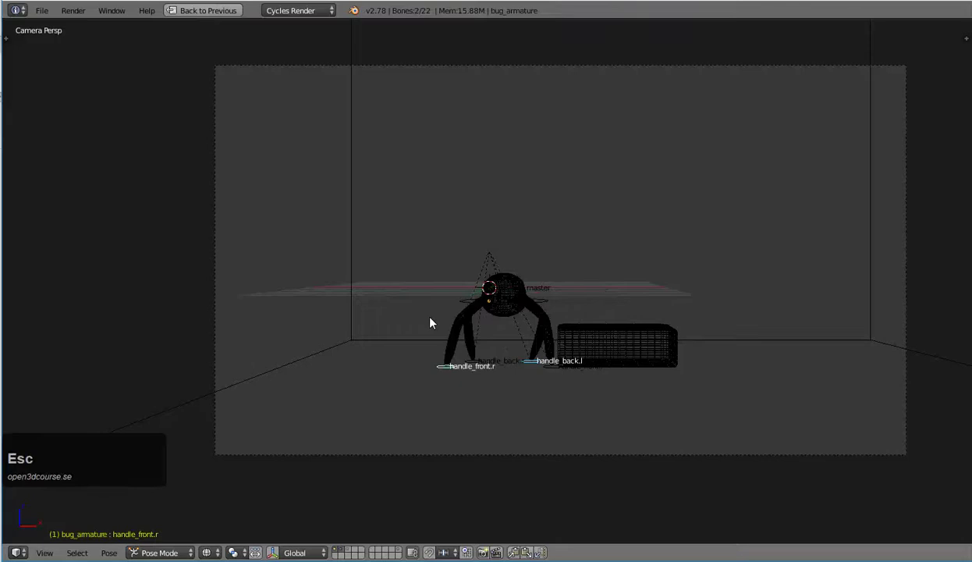
key(shift+Up)
key(Left)
key(Left)
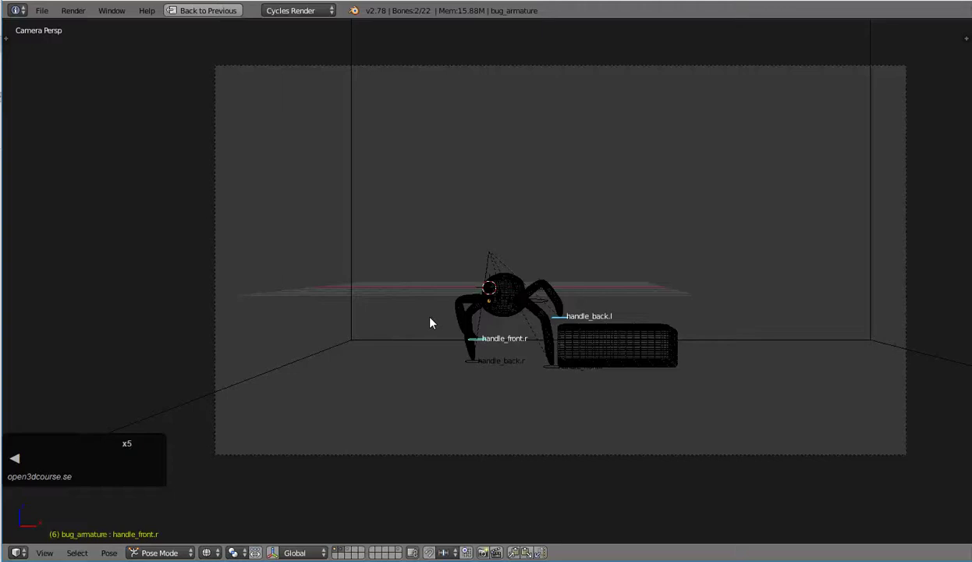
key(Right)
key(Right)
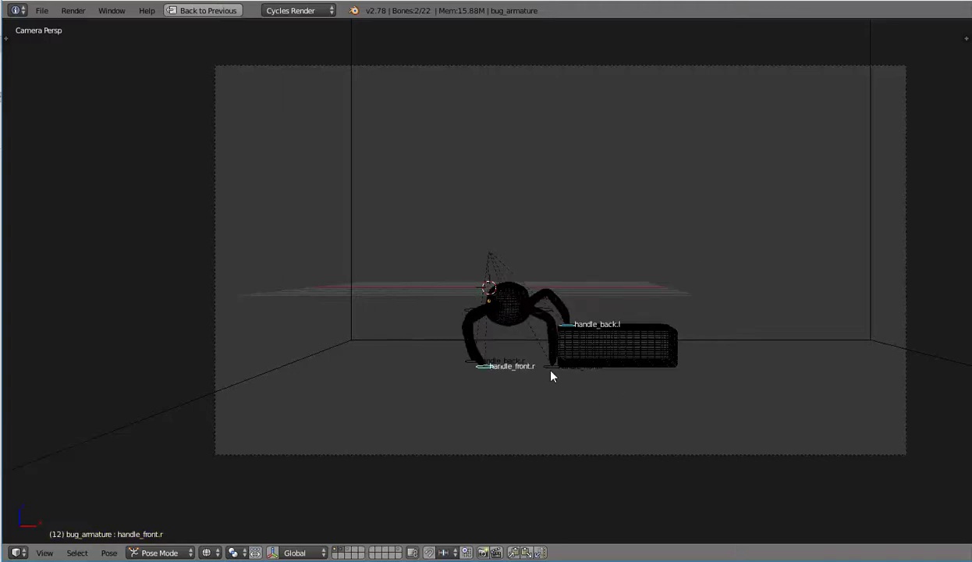
- Select the handle_back.r and handle_front.l controls, restore the layout and select their keyframes in the Dope Sheet
right_click(555, 374)
right_click(467, 361)
key(Right)
key(Right)
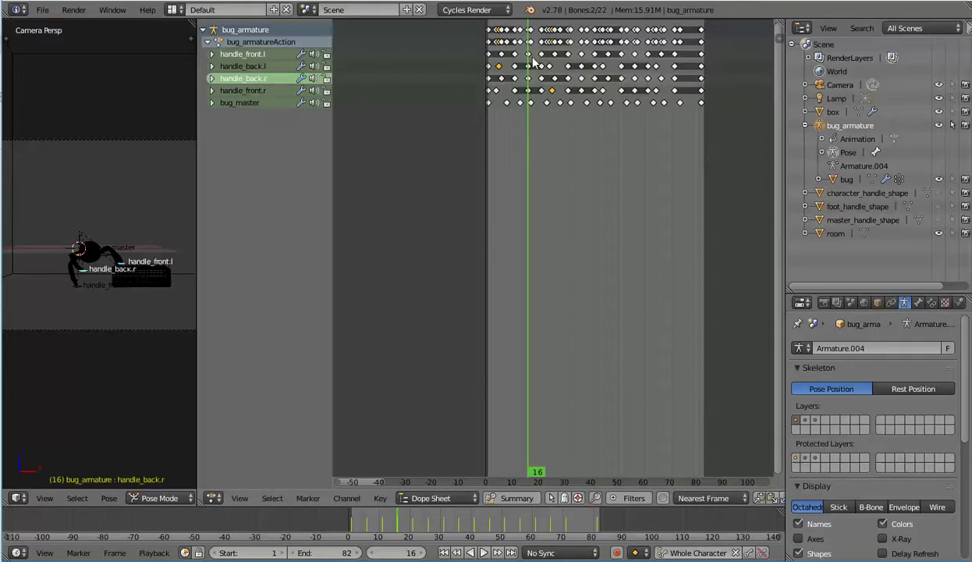
right_click(532, 60)
right_click(532, 83)
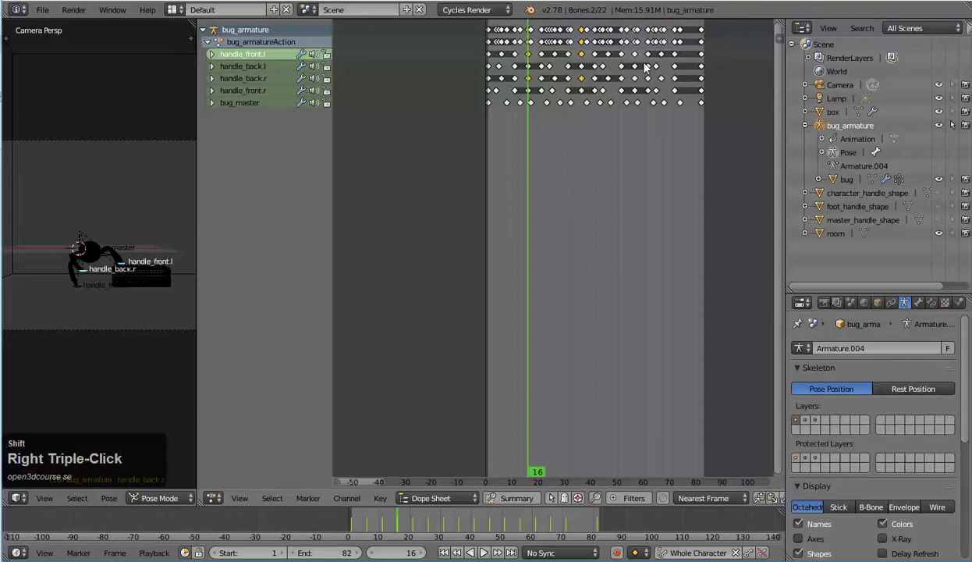
right_click(641, 60)
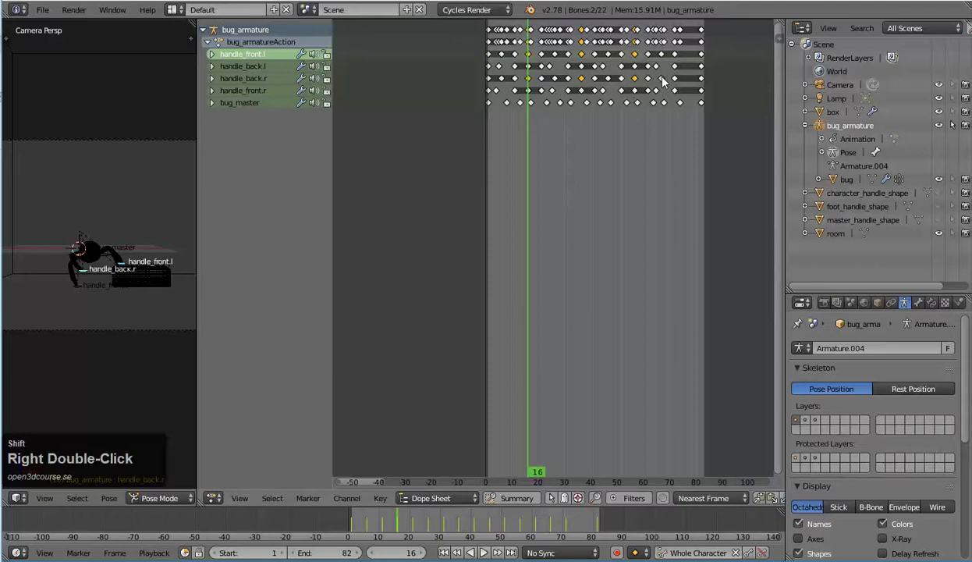
- Move the selected keyframes one frame earlier (G X -1), maximize the camera view and play the walk cycle
text(gx)
text(-1)
key(Return)
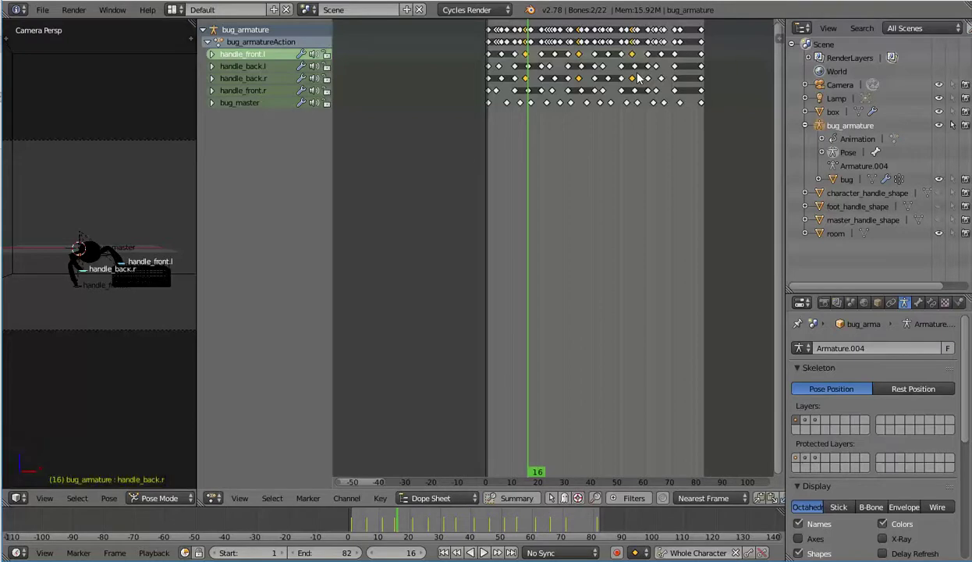
key(ctrl+Up)
key(Left)
key(alt+a)
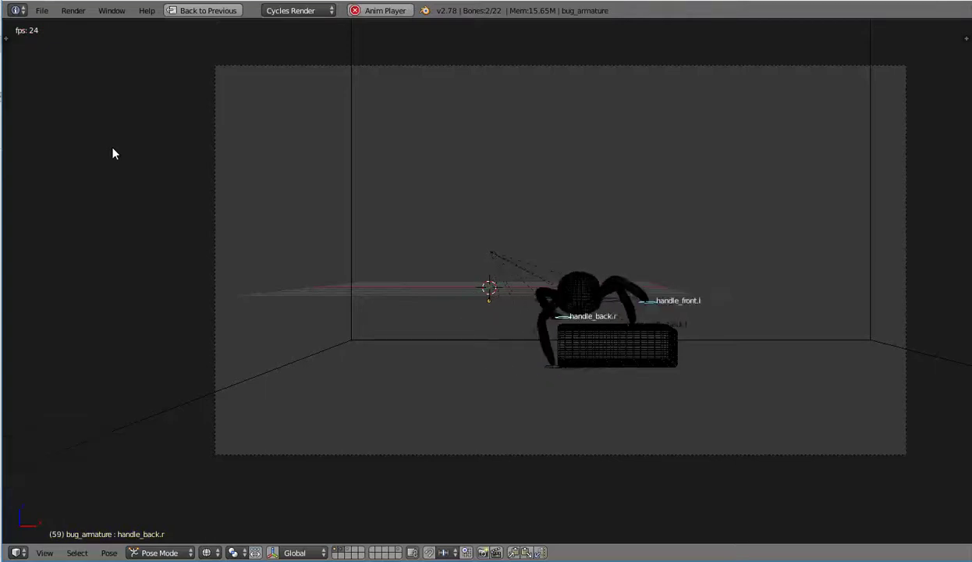
key(Escape)
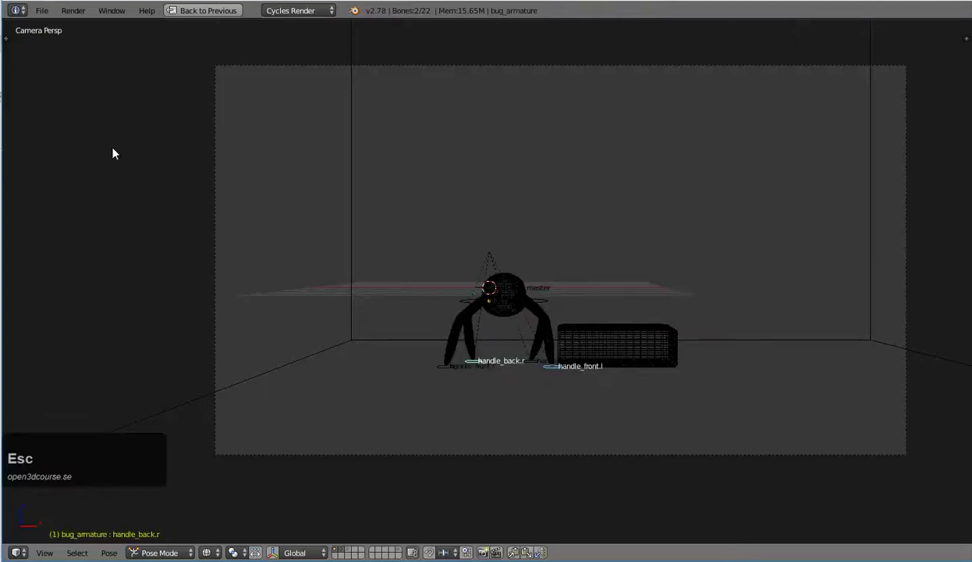
key(ctrl+Up)
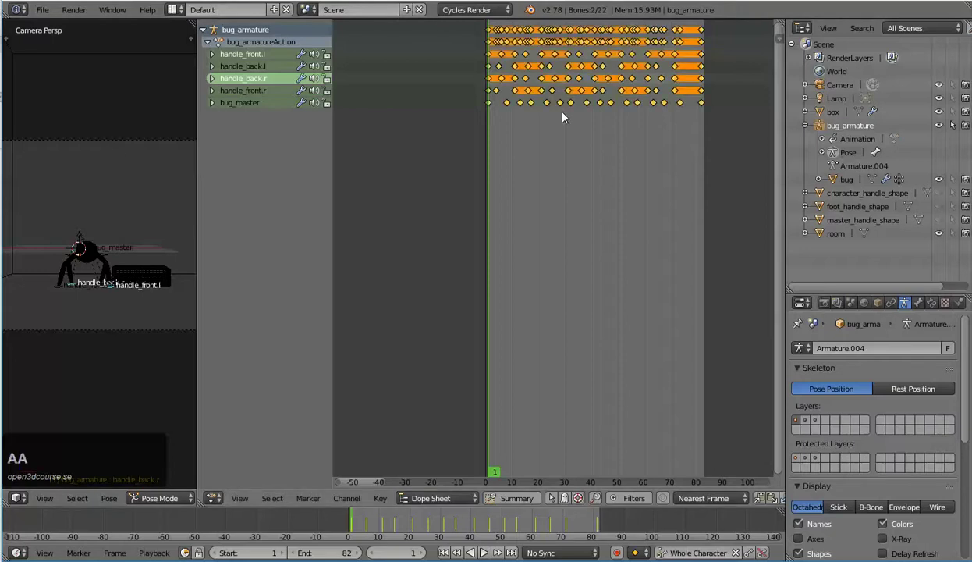
key(t)
click(536, 136)
key(ctrl+Up)
key(shift+Left)
key(alt+a)
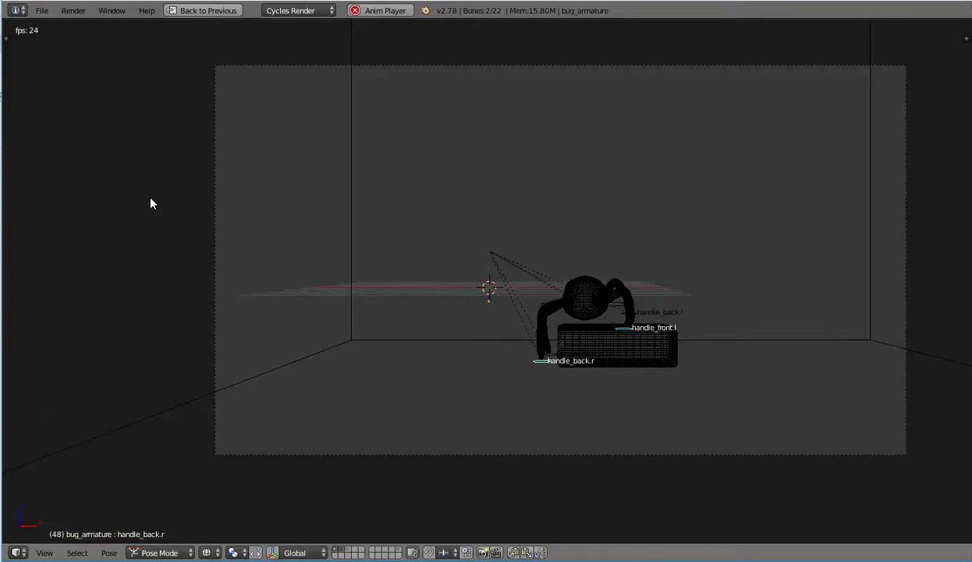
key(Escape)
key(shift+Left)
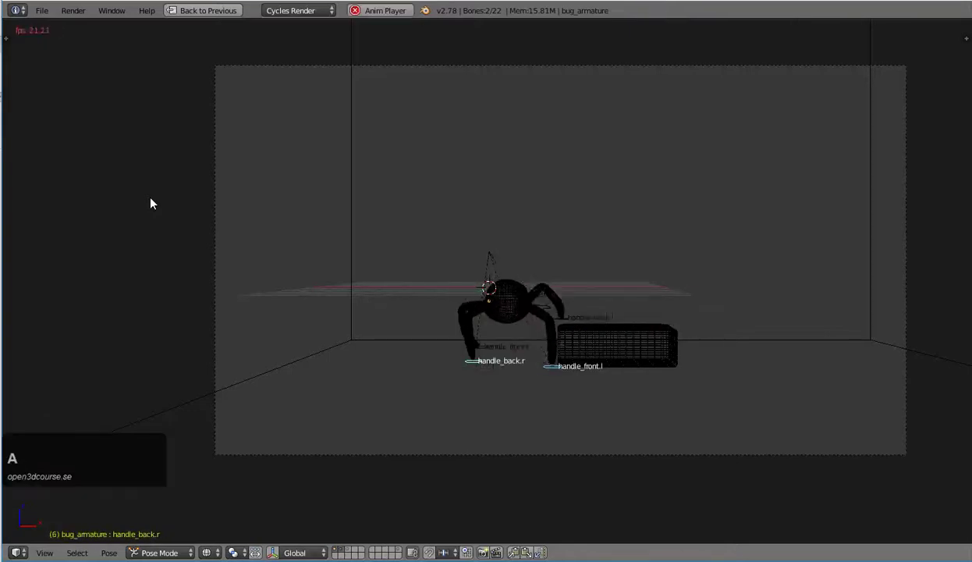
key(Escape)
key(ctrl+Up)
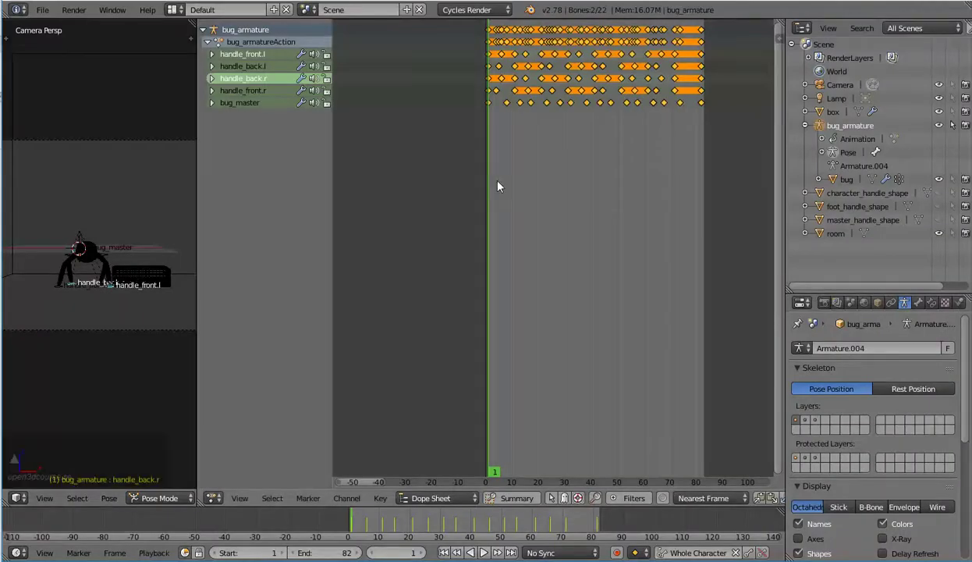
click(468, 200)
key(ctrl+Up)
key(shift+Left)
key(alt+a)
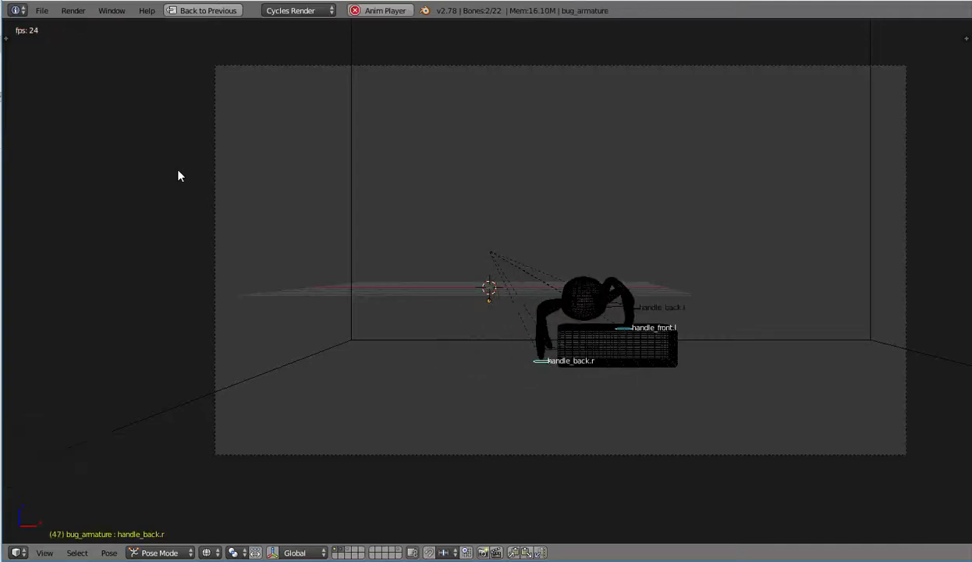
key(Escape)
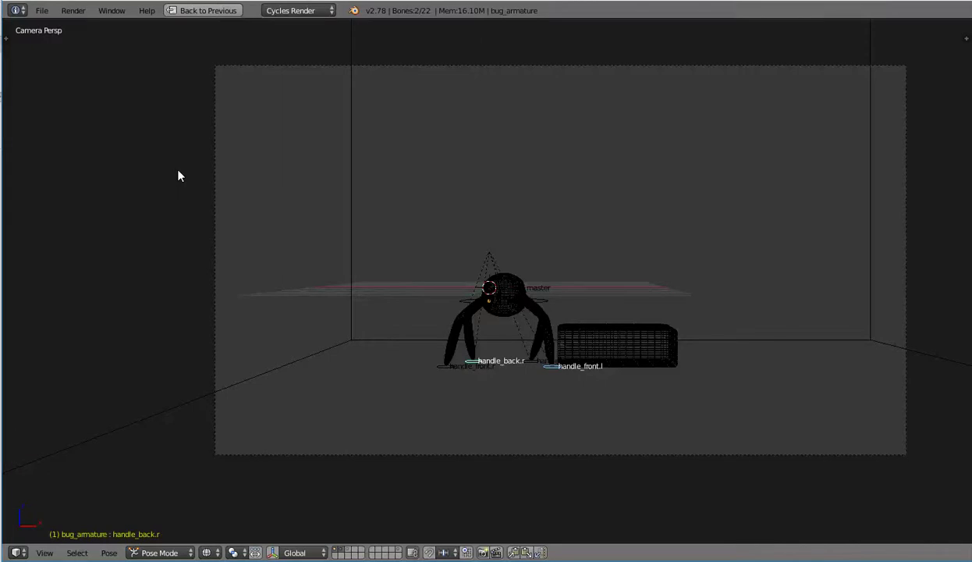
key(ctrl+Up)
- Switch the Dope Sheet to a Graph Editor, expand handle_front.l and select its Z Location curve
click(216, 503)
click(226, 449)
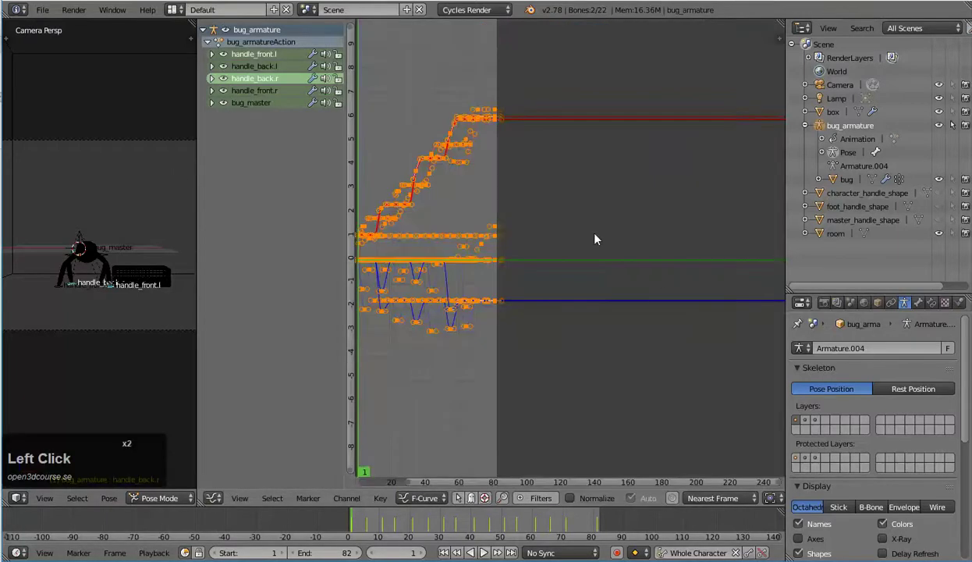
middle_click(409, 237)
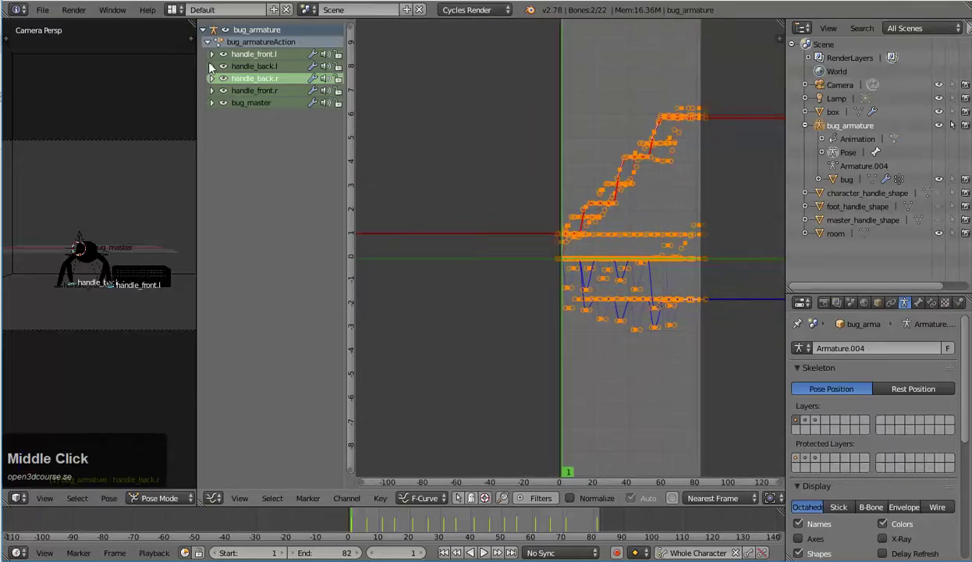
click(215, 59)
click(247, 96)
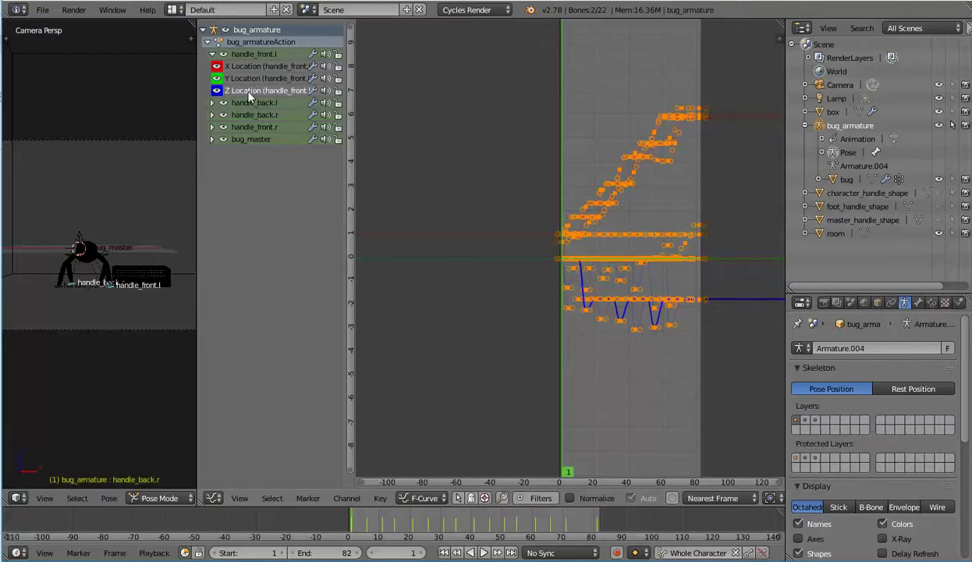
- Enable View > Only Selected Curve Keyframes and give the Graph Editor the whole screen
click(238, 504)
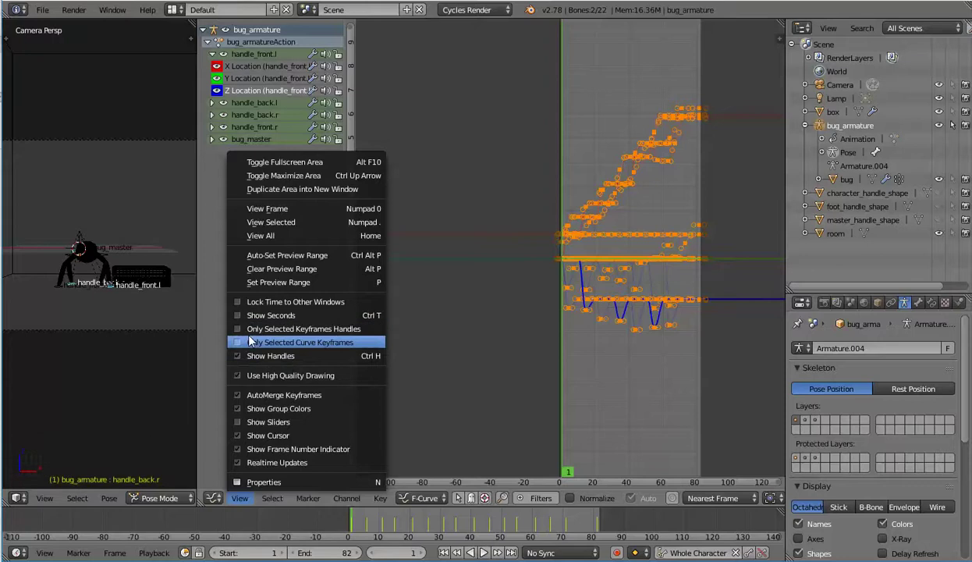
click(242, 345)
key(ctrl+Up)
- Frame the curve, scale the handle before the first dip and set the frame-15 dip key to Vector handles
key(Home)
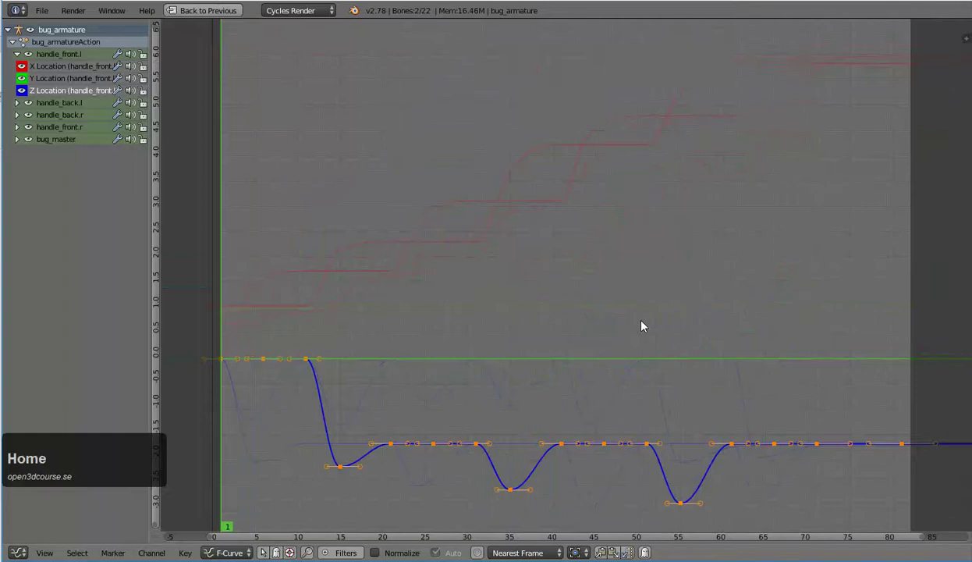
middle_click(609, 144)
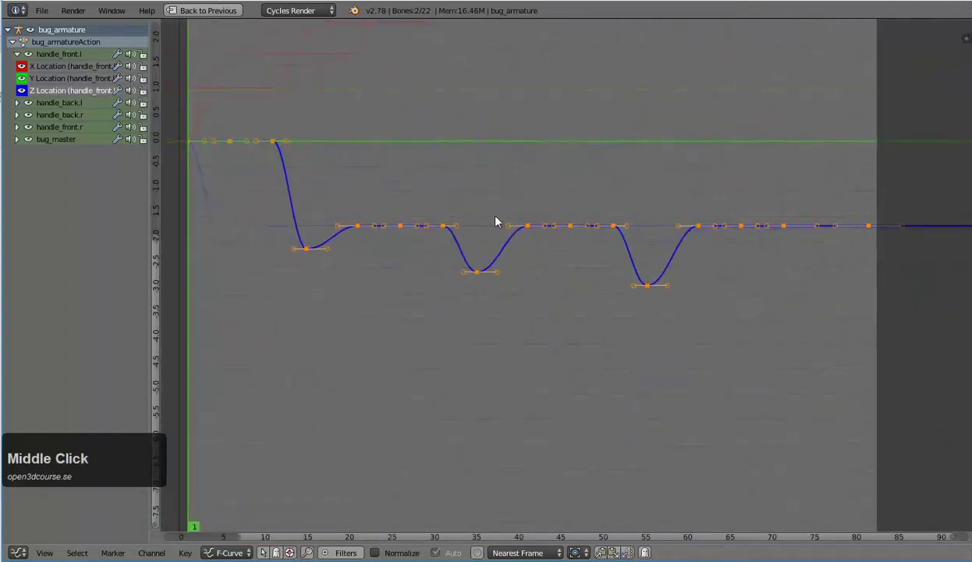
scroll(up, 3)
right_click(255, 135)
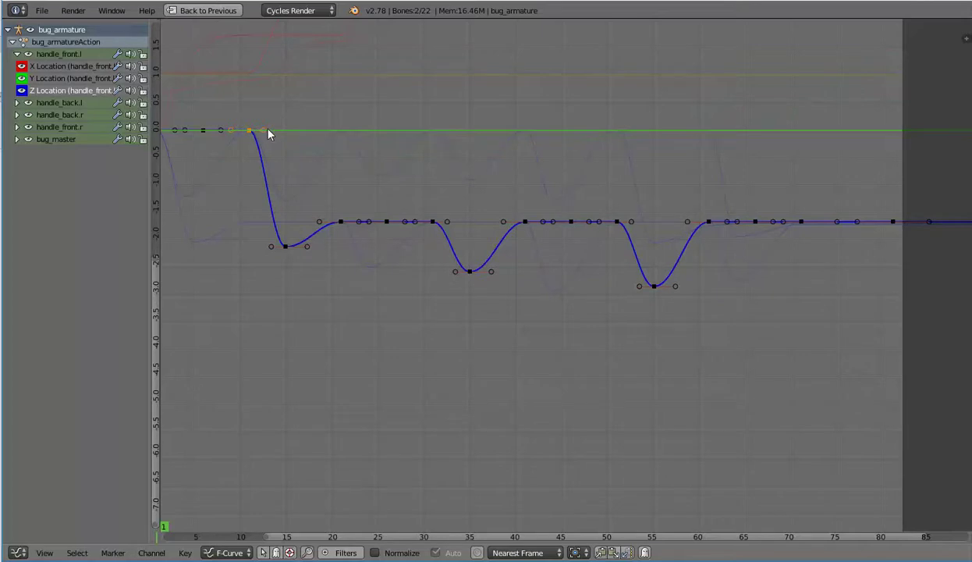
key(s)
click(276, 133)
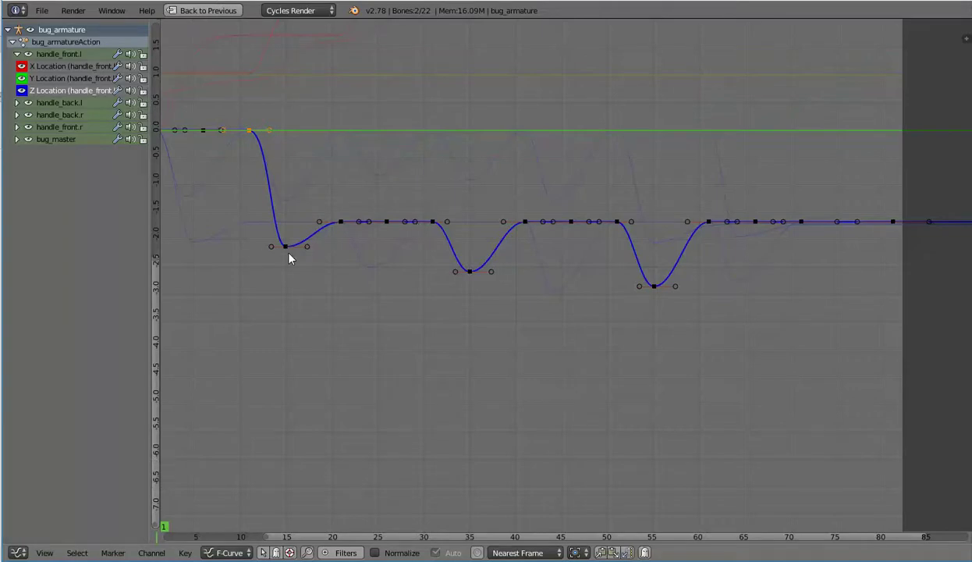
right_click(291, 255)
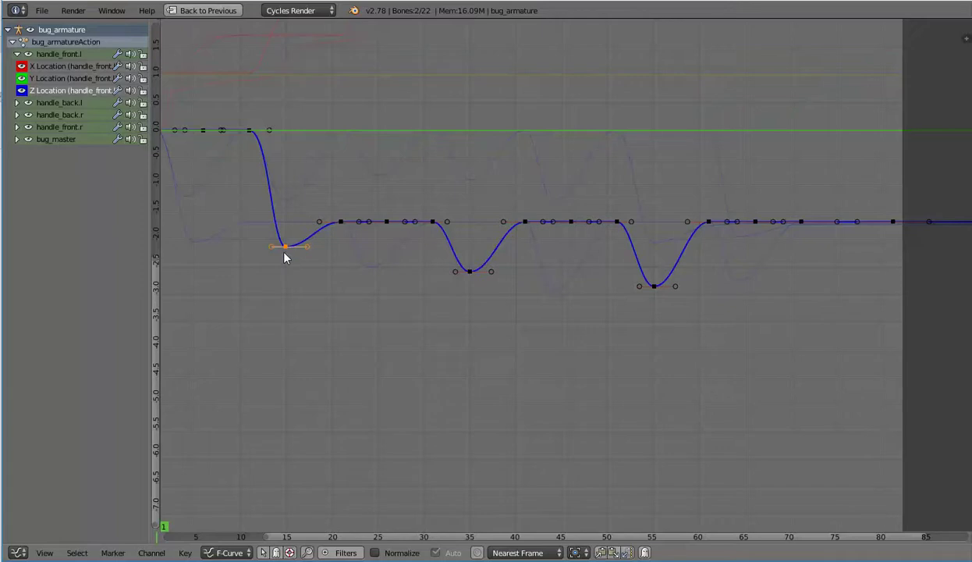
key(v)
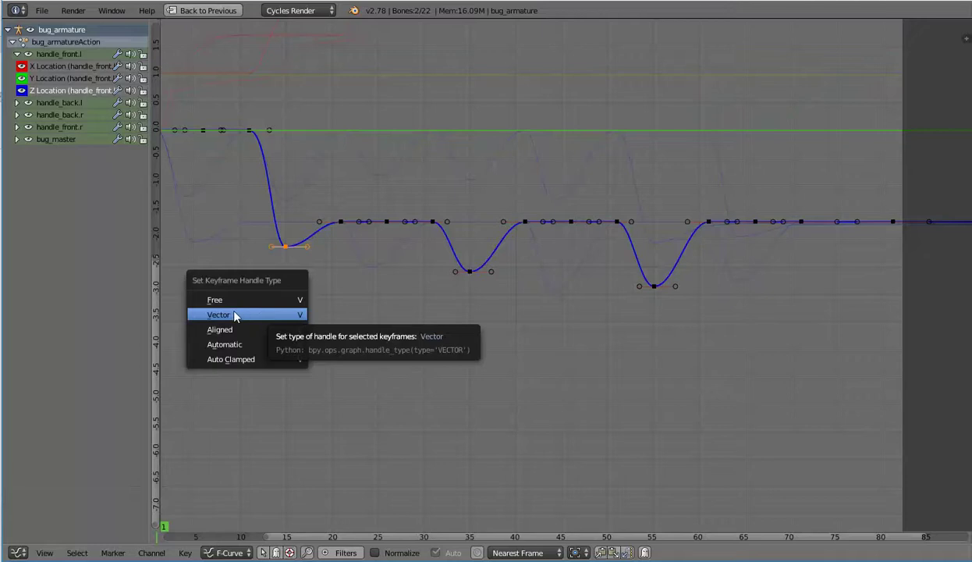
click(226, 320)
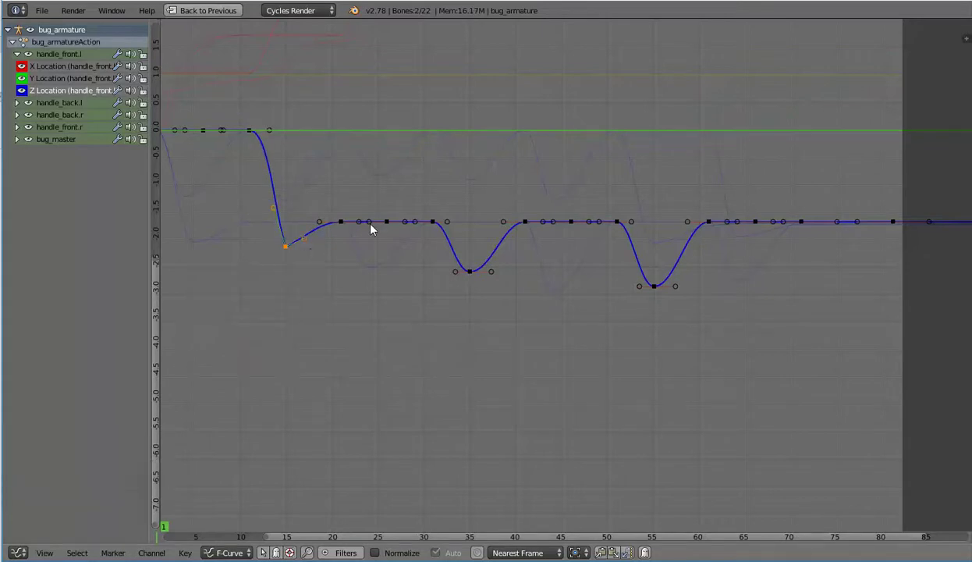
- Scale the handles around the second dip and set the frame-35 dip key to Vector handles
right_click(341, 226)
right_click(438, 225)
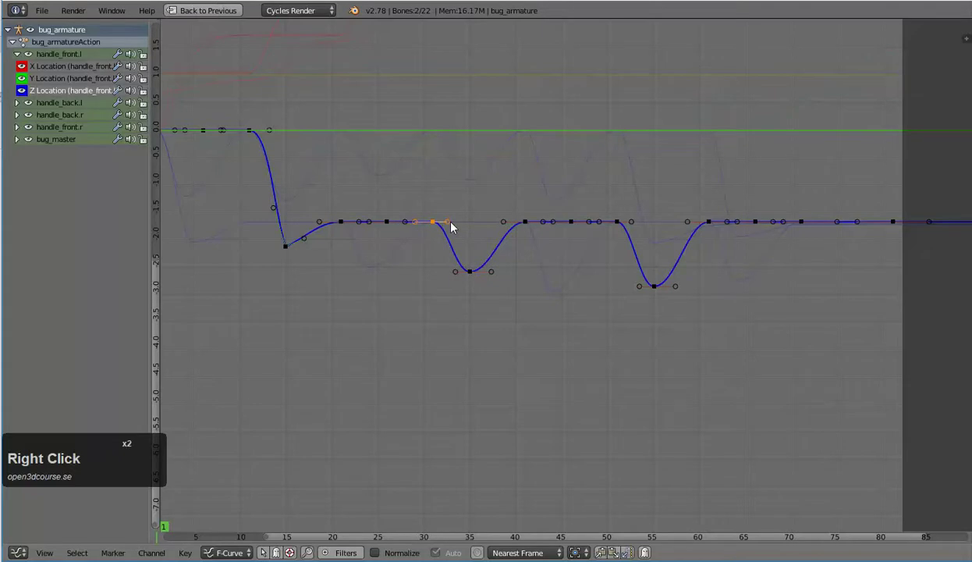
key(s)
click(462, 228)
right_click(472, 275)
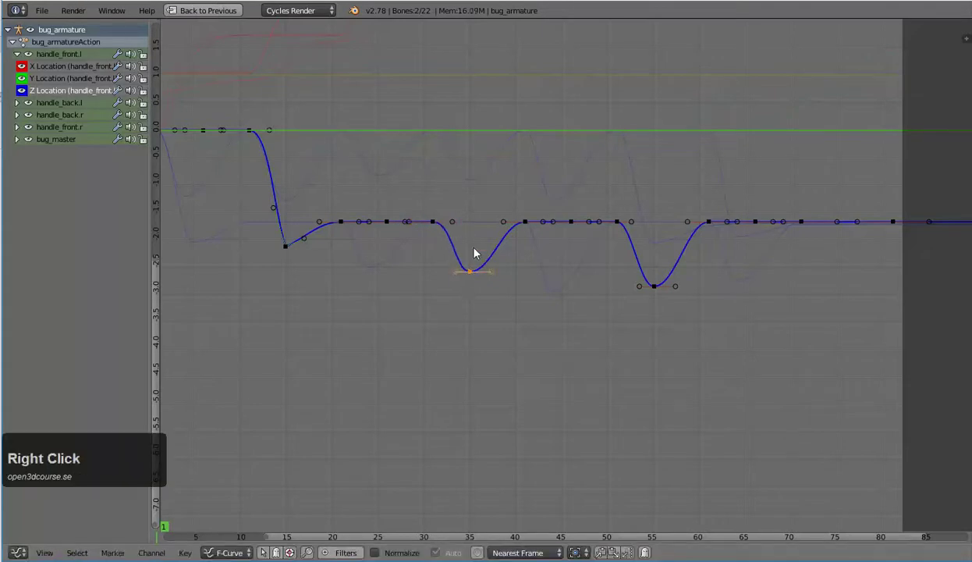
key(v)
click(481, 263)
right_click(527, 224)
key(s)
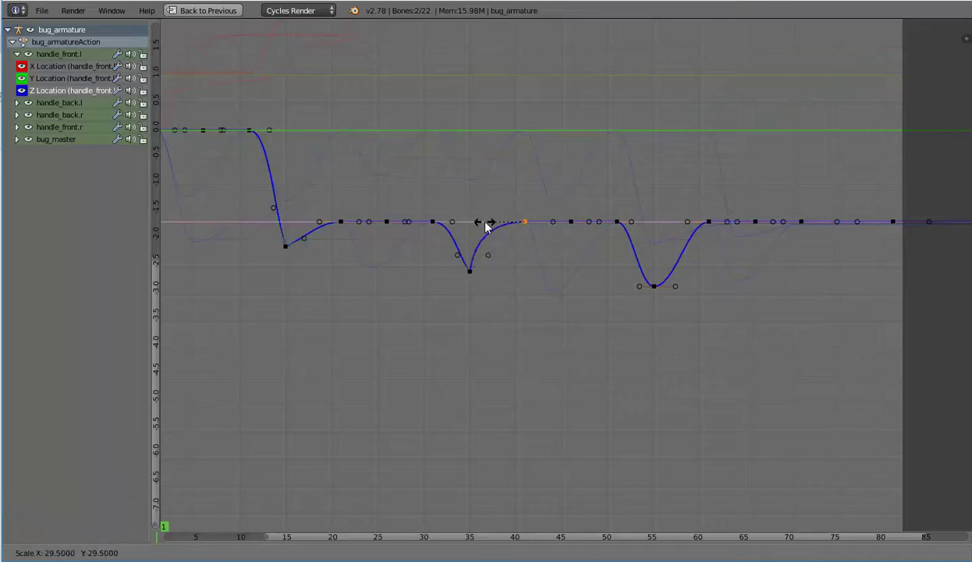
click(491, 226)
- Scale the neighbouring handles and set the frame-55 dip key to Vector handles for a sharp point
right_click(622, 227)
key(s)
click(691, 223)
right_click(660, 291)
key(v)
click(660, 291)
right_click(713, 225)
key(s)
click(717, 224)
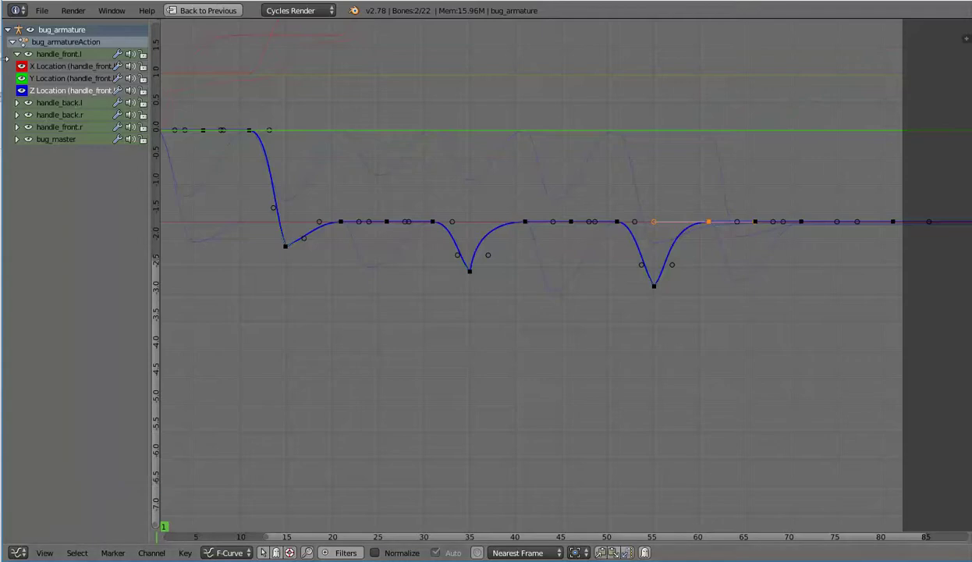
- Sharpen the first two dips of handle_back.r's Z Location curve with vector handles and scaled neighbouring handles
click(20, 57)
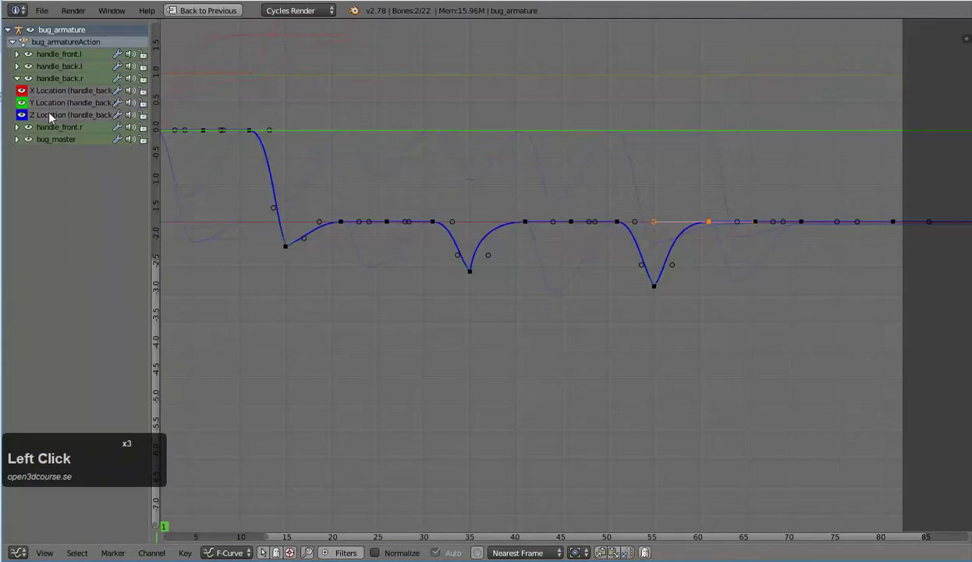
right_click(252, 135)
key(s)
click(257, 137)
right_click(289, 205)
key(v)
click(289, 204)
right_click(345, 134)
key(s)
click(346, 138)
right_click(436, 135)
key(s)
click(437, 135)
- Reshape the remaining dips of handle_back.r's Z curve the same way and collapse its channels
right_click(472, 188)
key(v)
click(471, 188)
right_click(525, 133)
key(s)
click(524, 134)
right_click(623, 135)
key(s)
click(627, 141)
right_click(659, 248)
key(v)
click(650, 243)
click(651, 243)
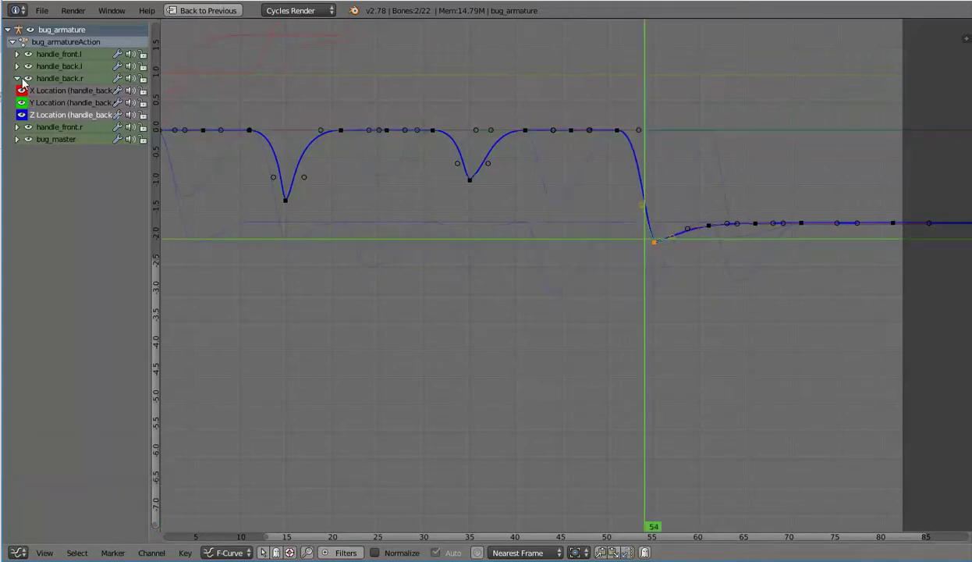
- Sharpen handle_back.l's Z Location dips near frames 24 and 44 with vector keys and scaled side handles
click(22, 84)
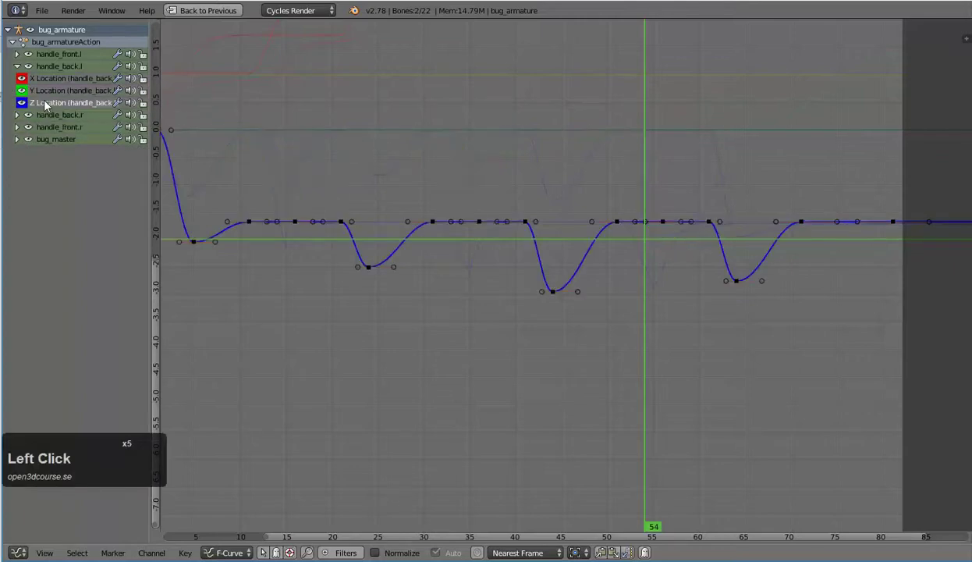
middle_click(249, 180)
right_click(282, 130)
key(s)
click(287, 130)
right_click(314, 244)
key(v)
click(294, 199)
right_click(368, 223)
key(s)
click(365, 222)
right_click(462, 223)
key(s)
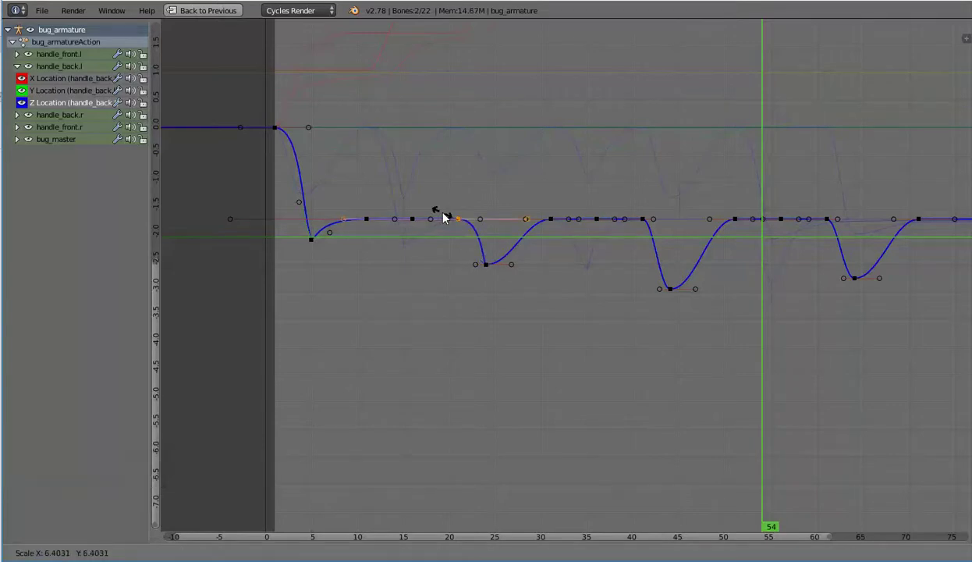
click(466, 228)
right_click(490, 272)
key(v)
click(488, 271)
right_click(561, 226)
key(s)
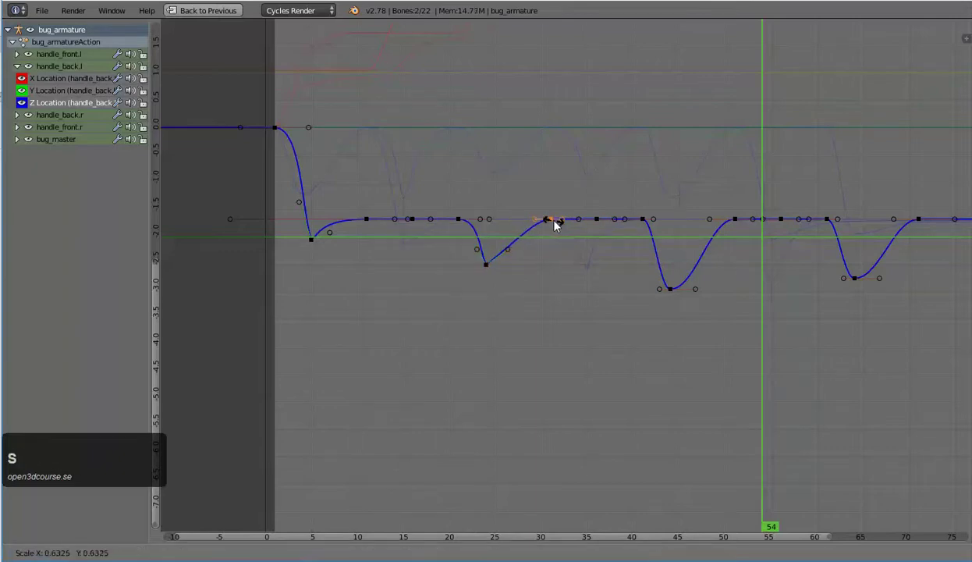
click(562, 227)
- Sharpen the remaining dips near frames 65-70, then switch the channel list to handle_front.l's curves
right_click(647, 220)
key(s)
click(652, 222)
right_click(672, 295)
key(v)
click(670, 294)
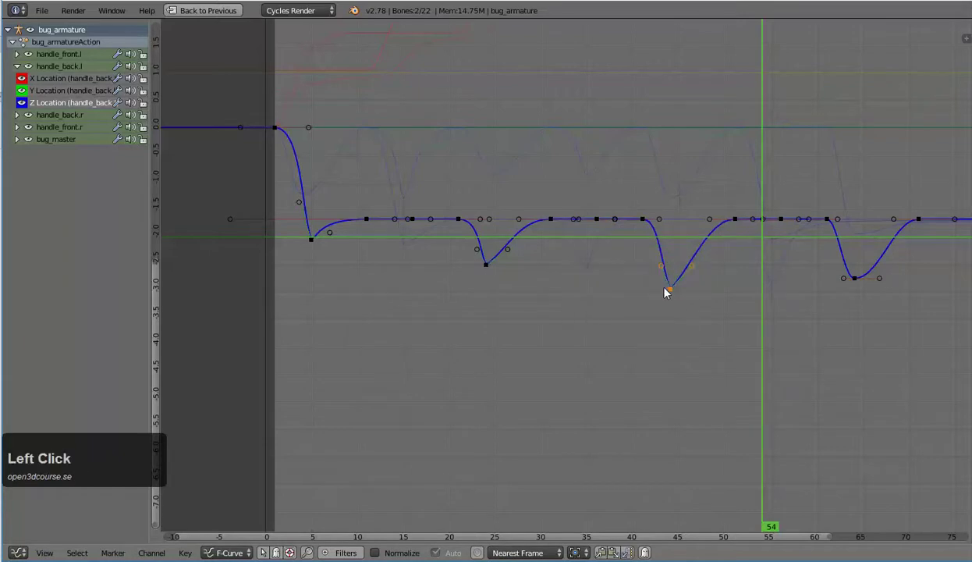
right_click(742, 225)
key(s)
click(745, 226)
right_click(830, 224)
key(s)
click(826, 225)
right_click(857, 282)
key(v)
click(856, 279)
right_click(924, 222)
key(s)
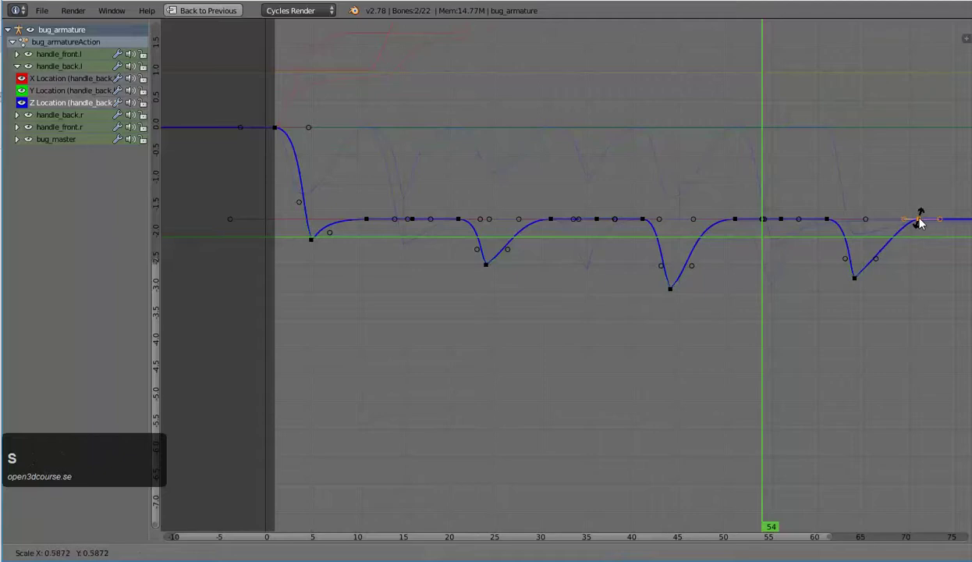
click(928, 223)
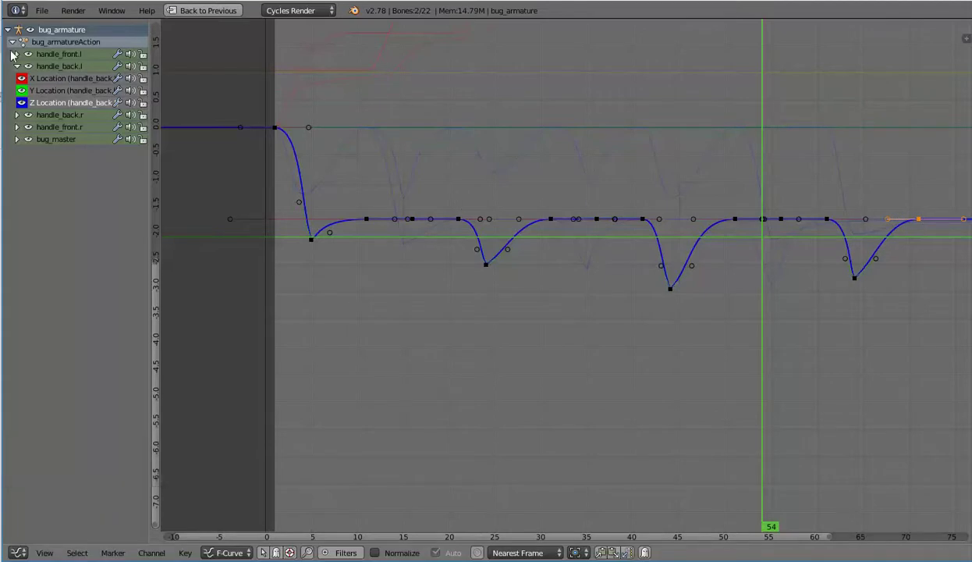
click(21, 70)
click(72, 96)
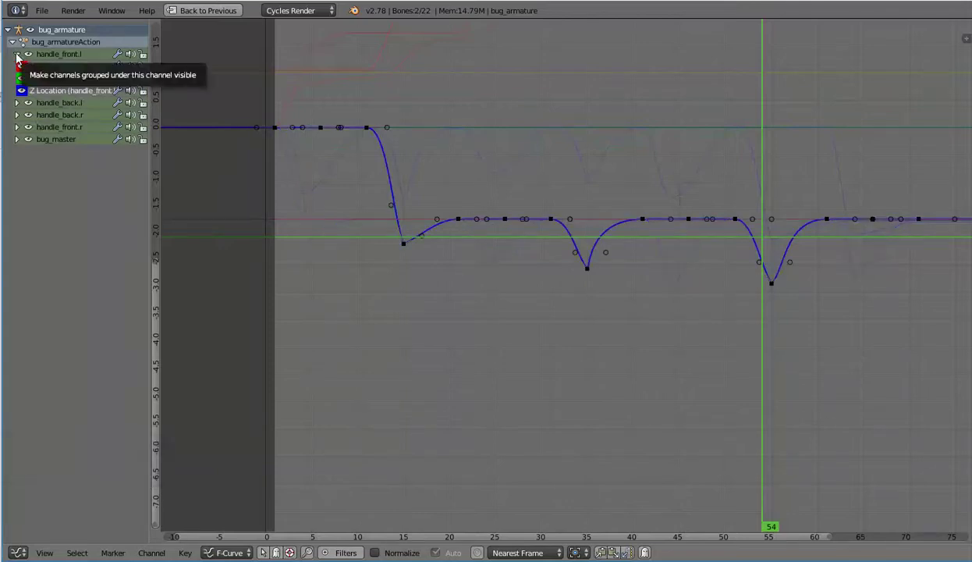
- Move the handles at the frame-15 and frame-55 low points of handle_front.l's Z Location curve
right_click(576, 257)
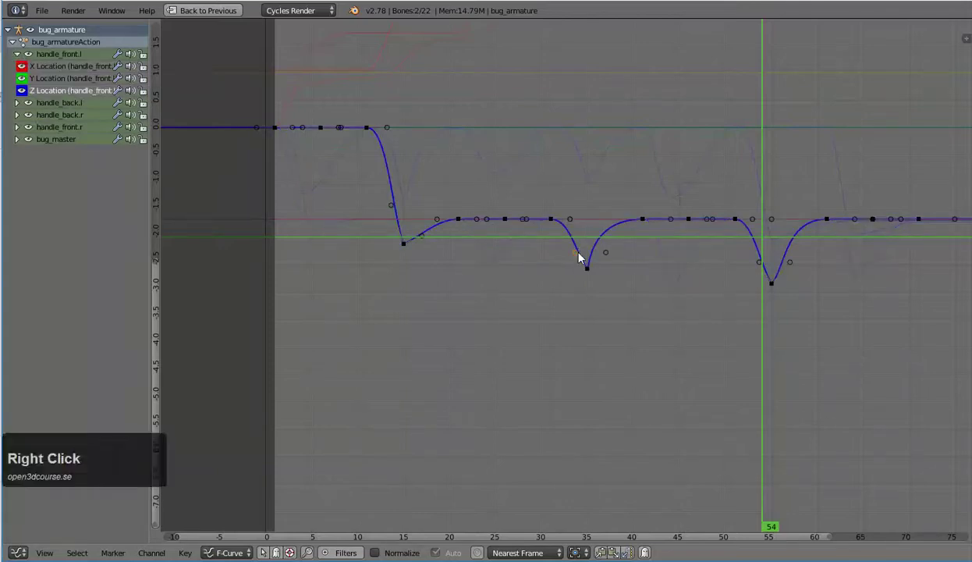
key(g)
click(587, 248)
right_click(422, 239)
key(g)
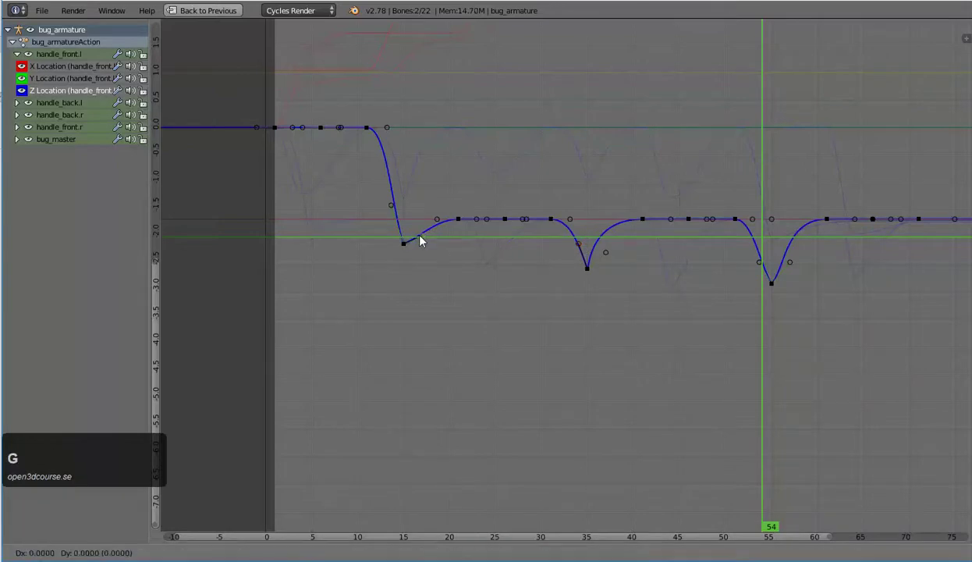
click(521, 259)
right_click(608, 261)
key(g)
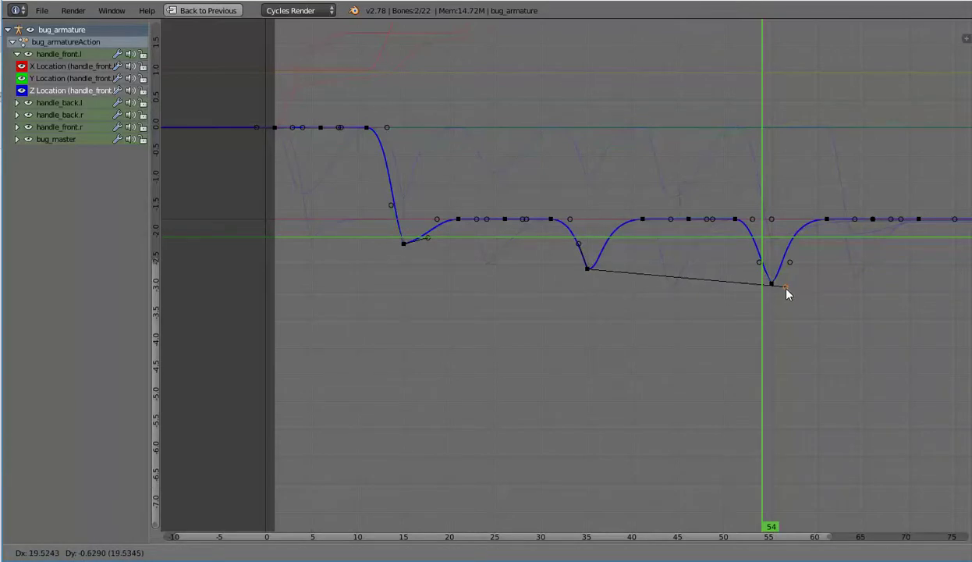
click(796, 280)
- Adjust the last low-point handles of handle_front.l's curve and switch back to handle_back.l's channels
right_click(762, 267)
key(g)
click(768, 263)
right_click(796, 266)
key(g)
click(810, 285)
click(20, 60)
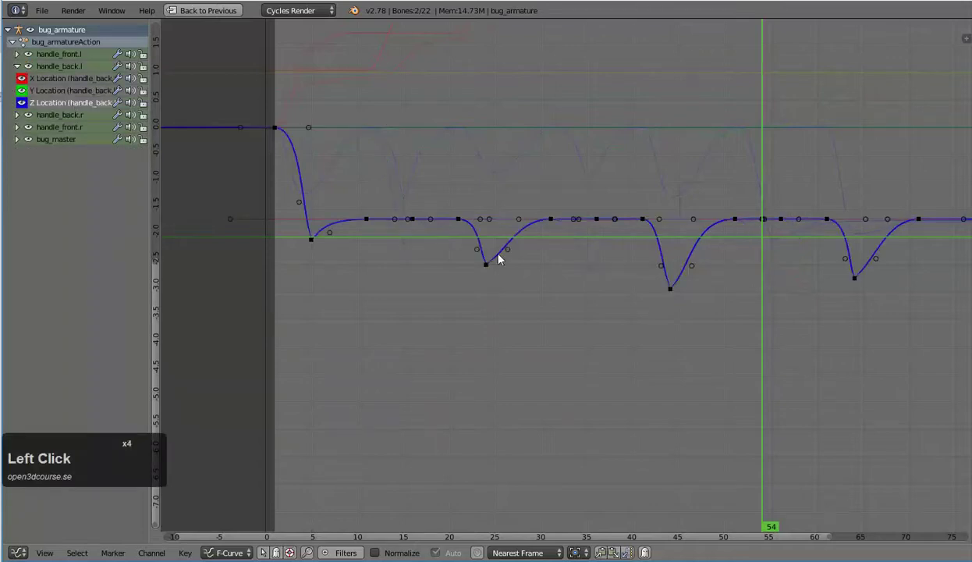
- Level the handles at the middle and right-hand low points of handle_back.l's Z Location curve
right_click(511, 250)
key(g)
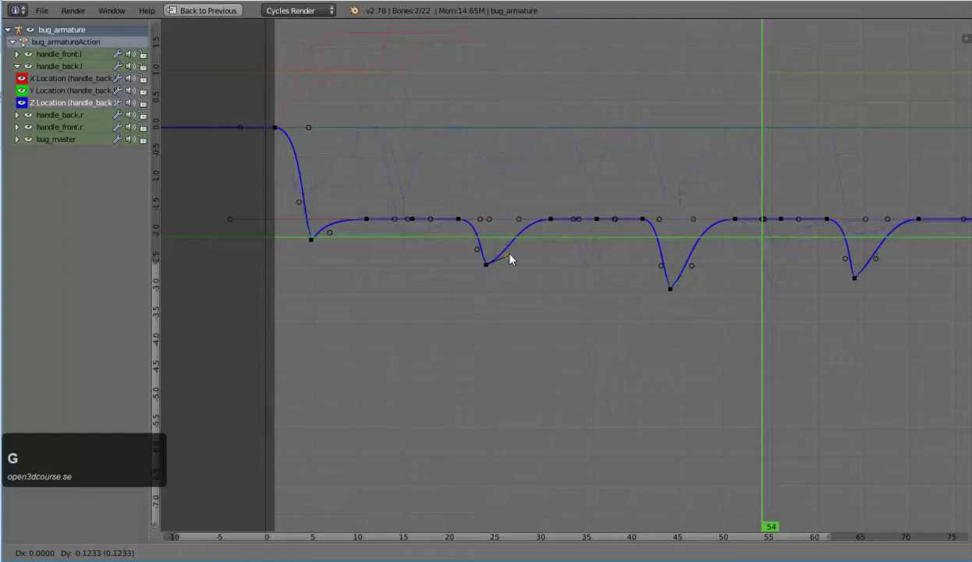
click(516, 263)
right_click(697, 270)
key(g)
click(776, 281)
right_click(876, 265)
key(g)
click(880, 283)
right_click(847, 264)
key(g)
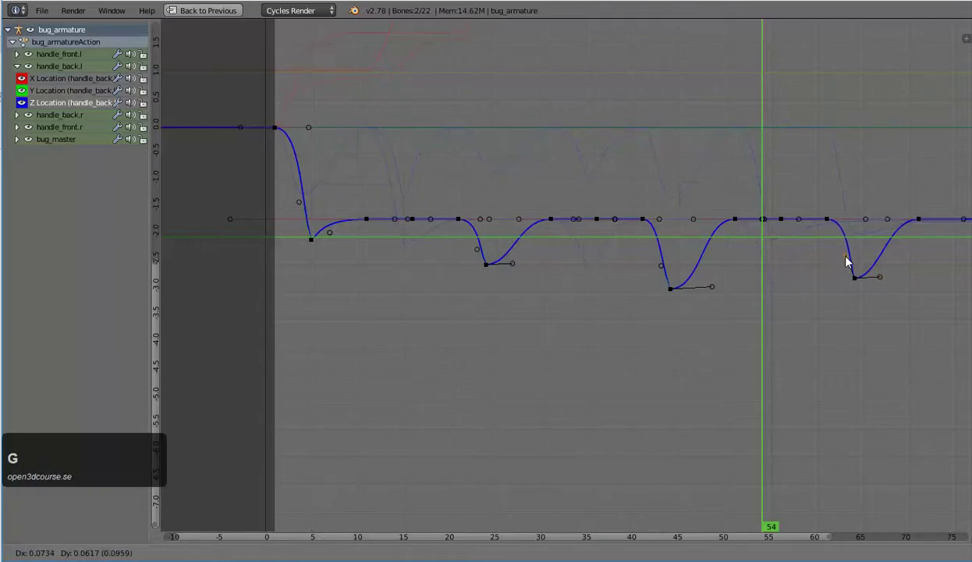
click(853, 261)
- Flatten the remaining tangents working leftwards, forming a sharp corner at the frame-5 drop
right_click(667, 272)
key(g)
click(659, 266)
right_click(482, 253)
key(g)
click(483, 247)
right_click(306, 209)
key(g)
click(320, 205)
right_click(338, 239)
key(g)
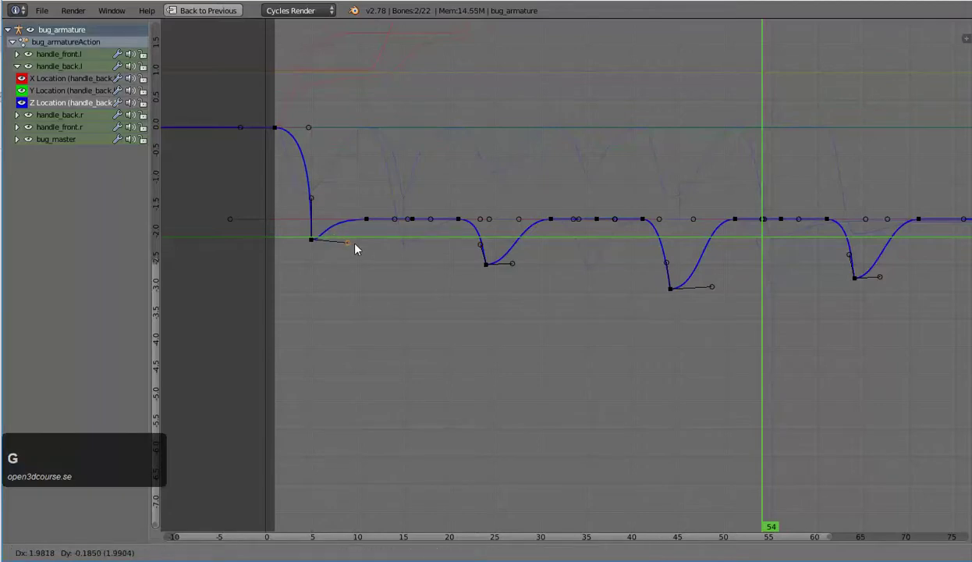
click(394, 247)
right_click(316, 208)
key(g)
click(310, 207)
- Show handle_back.r's curves and level the handles at its frame-15 and frame-35 low points
click(22, 65)
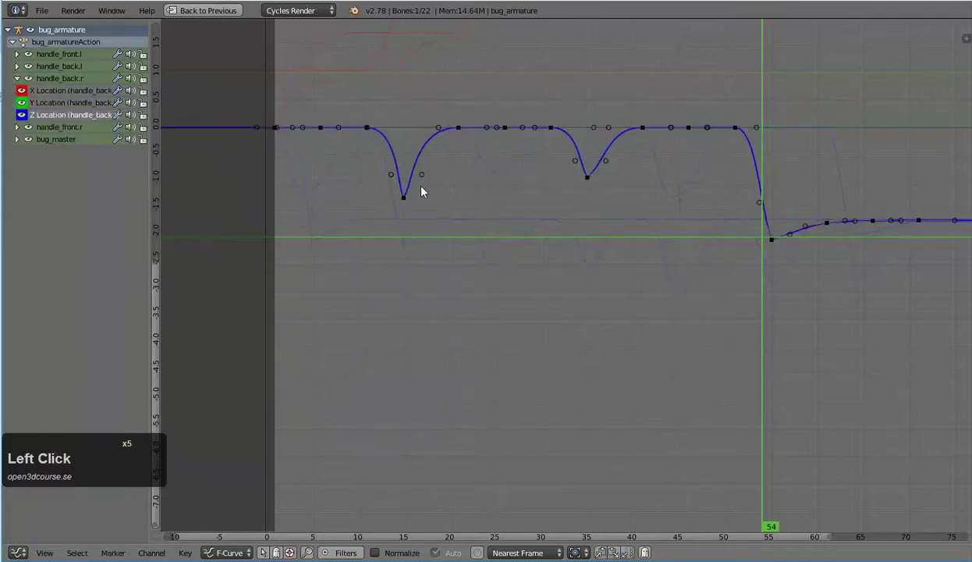
right_click(426, 178)
key(g)
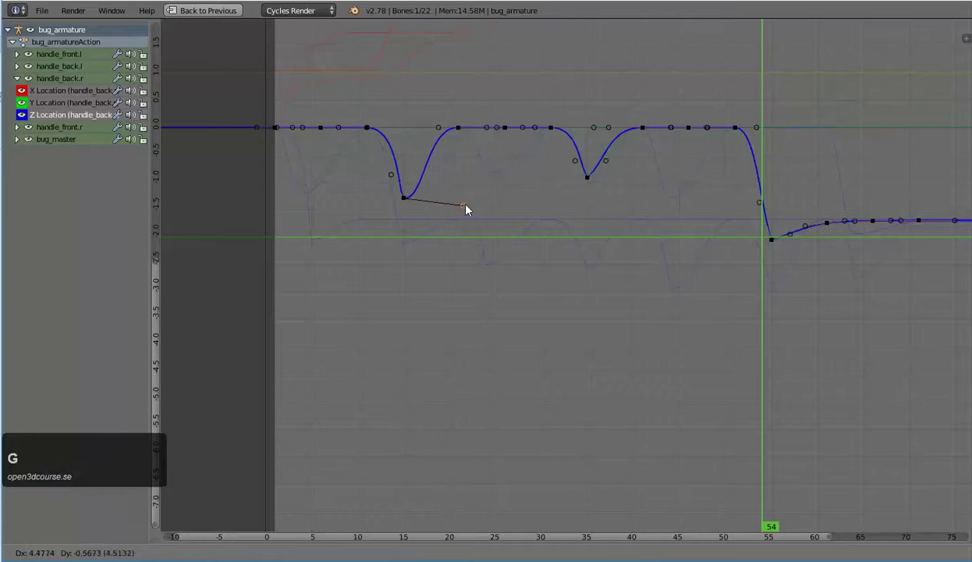
click(481, 205)
right_click(608, 169)
key(g)
click(616, 184)
- Flatten the handles at the frame-55 low point of handle_back.r's Z Location curve
right_click(581, 169)
click(584, 165)
right_click(797, 237)
click(799, 244)
right_click(766, 203)
key(g)
click(769, 200)
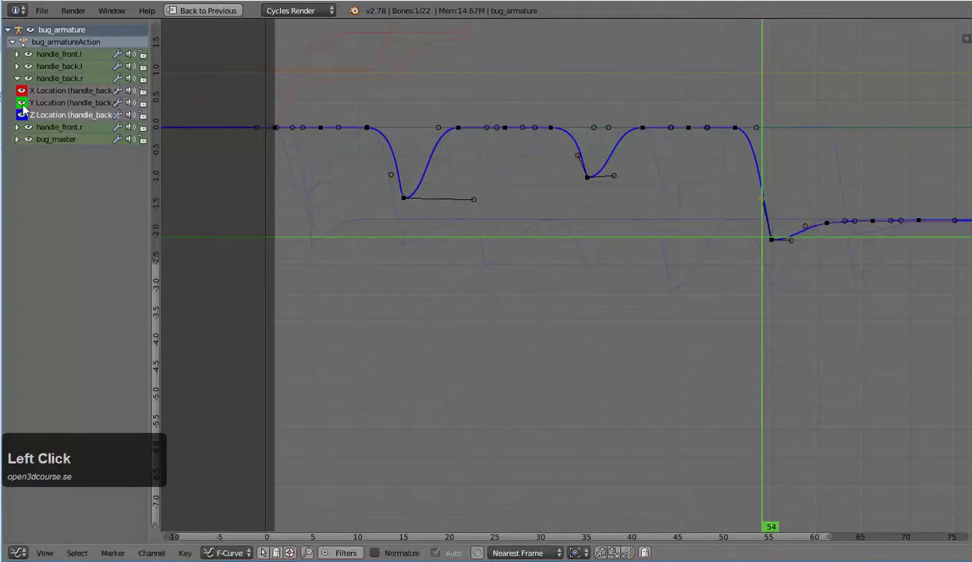
- Expand handle_front.r's channels and level the handles around the first dip of its Z Location curve
click(20, 81)
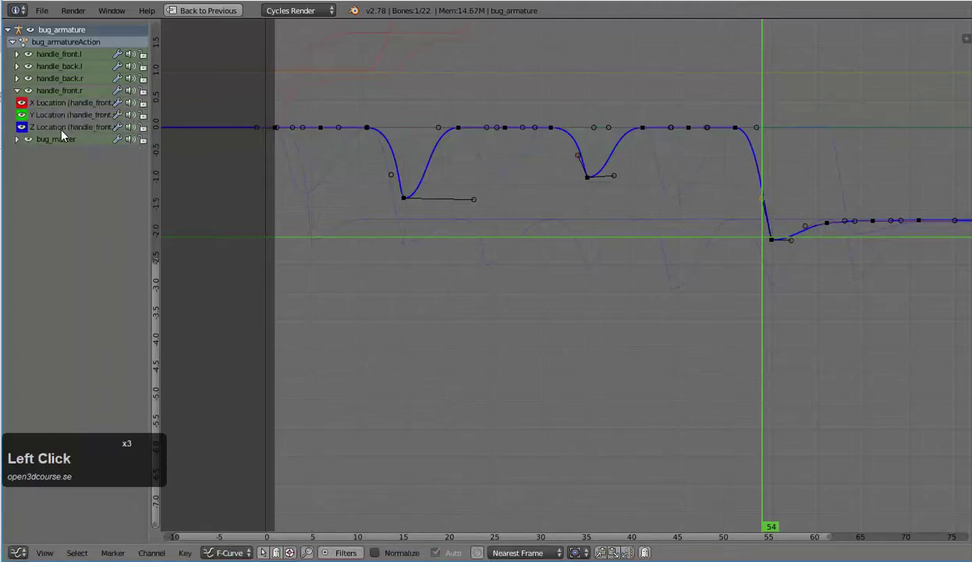
right_click(279, 133)
key(s)
click(298, 137)
right_click(305, 198)
key(v)
click(305, 198)
right_click(328, 178)
key(g)
click(350, 199)
- Finish the first dip's tangent and flatten the peak handles leading toward the frame 25 low point
right_click(296, 181)
key(g)
click(303, 179)
right_click(371, 137)
key(s)
click(368, 137)
right_click(465, 132)
key(s)
click(478, 134)
- Flatten the tangents at the frame 25 low point and the peak handle that follows it
right_click(501, 174)
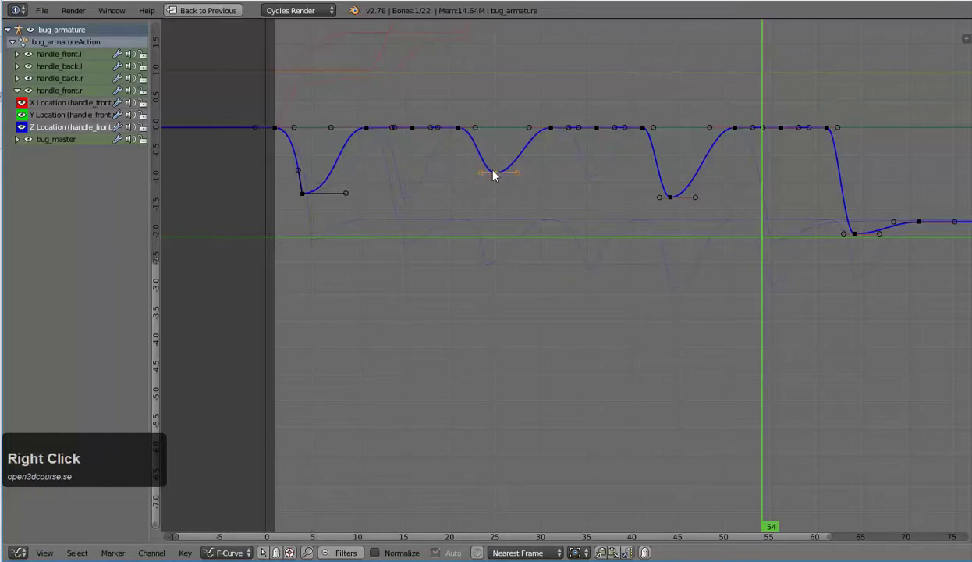
key(v)
click(498, 174)
right_click(517, 161)
key(g)
click(541, 171)
right_click(552, 131)
key(s)
click(571, 132)
- Level the next peak handle and flatten the incoming tangents of the third dip
right_click(646, 135)
right_click(655, 133)
key(s)
click(662, 132)
right_click(673, 199)
key(v)
click(672, 199)
right_click(671, 178)
key(g)
click(675, 174)
- Finish the third dip's outgoing tangent and level the peak handles leading up to frame 64
right_click(695, 179)
key(g)
click(707, 201)
right_click(742, 133)
right_click(718, 134)
key(g)
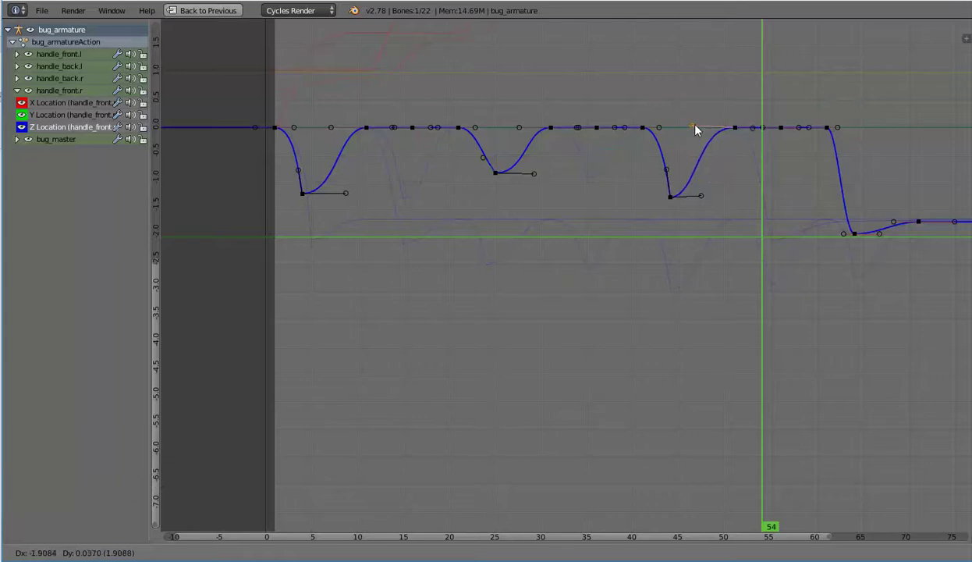
click(700, 134)
right_click(830, 132)
key(s)
click(847, 138)
- Flatten the tangents at the late drop near frame 64, then collapse handle_front.r's channels
right_click(859, 235)
key(v)
click(861, 234)
right_click(881, 233)
key(g)
click(888, 241)
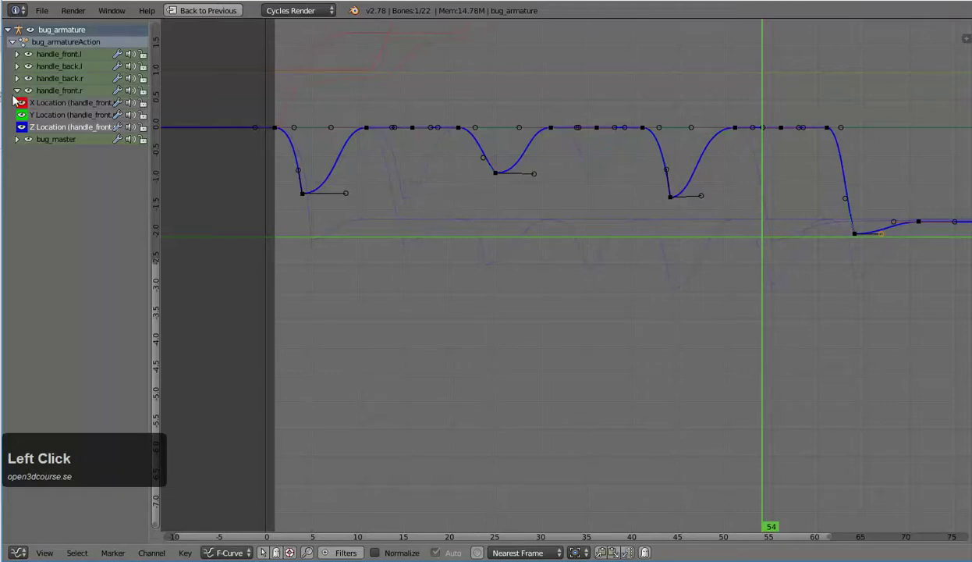
click(22, 98)
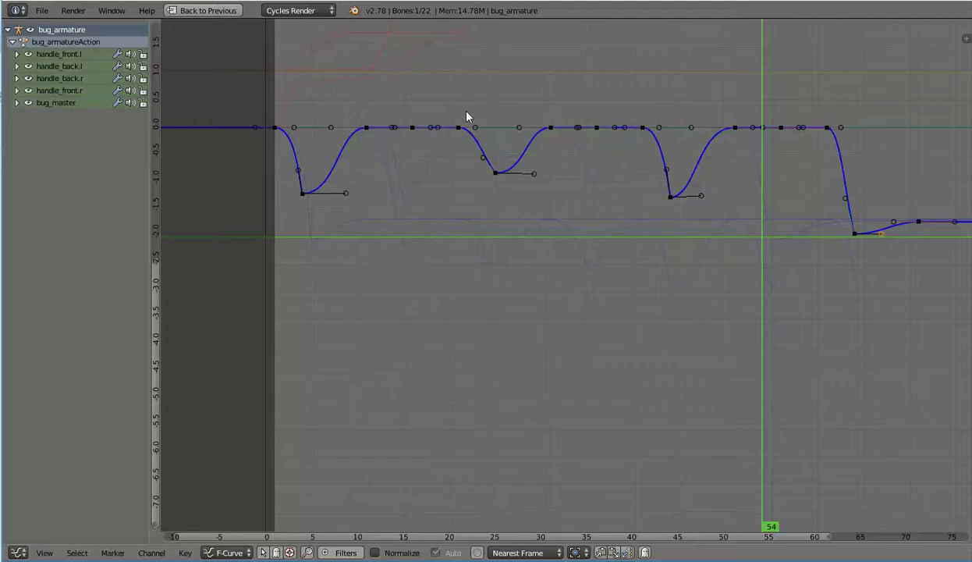
- Maximize the camera viewport and play the bug's walk cycle three times, stopping back at frame 1 each time
key(ctrl+Up)
key(ctrl+Up)
key(shift+Left)
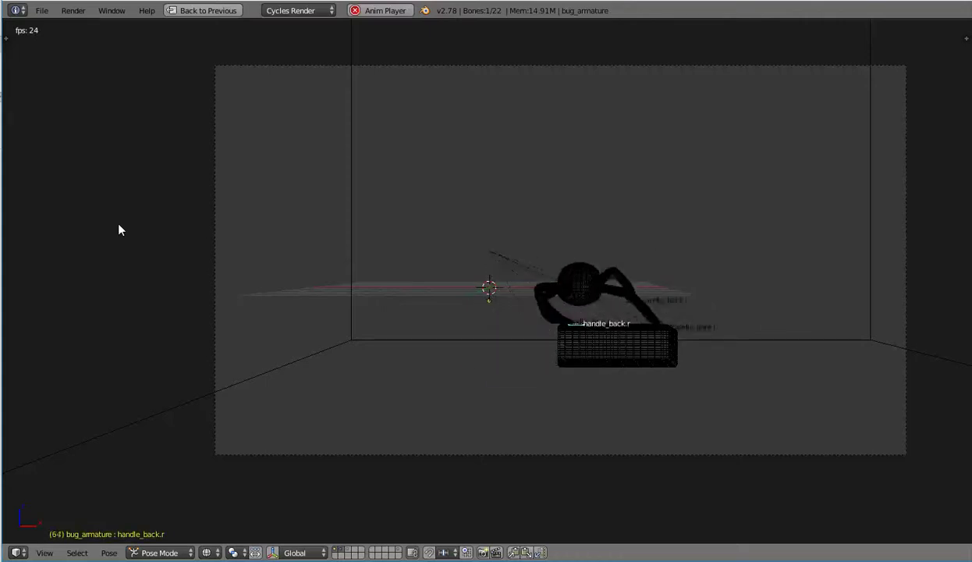
key(Escape)
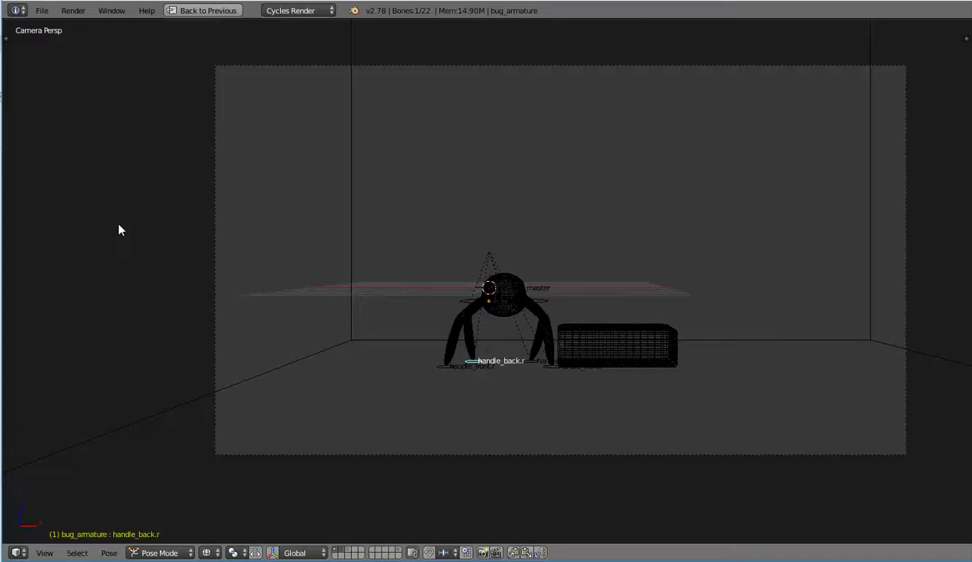
key(shift+Left)
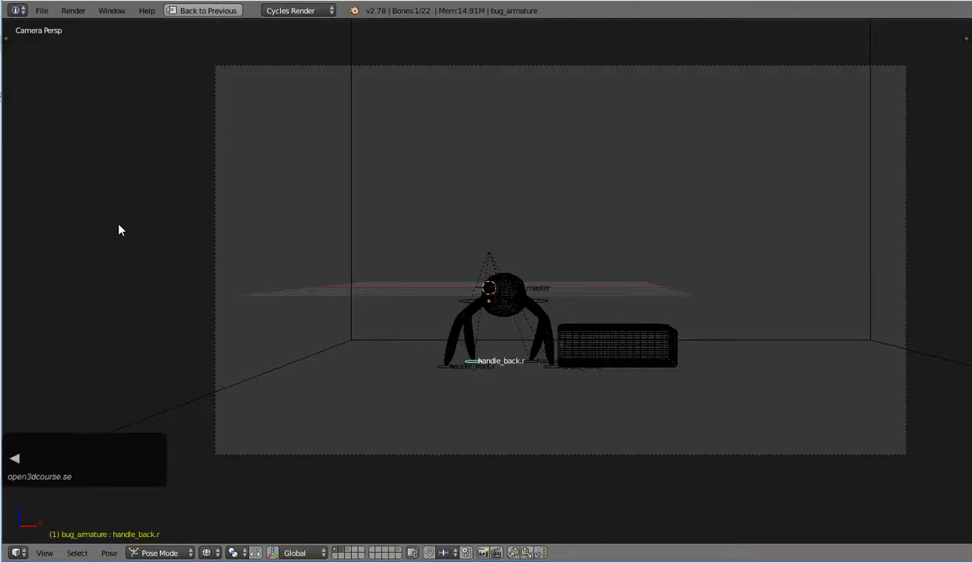
key(alt+a)
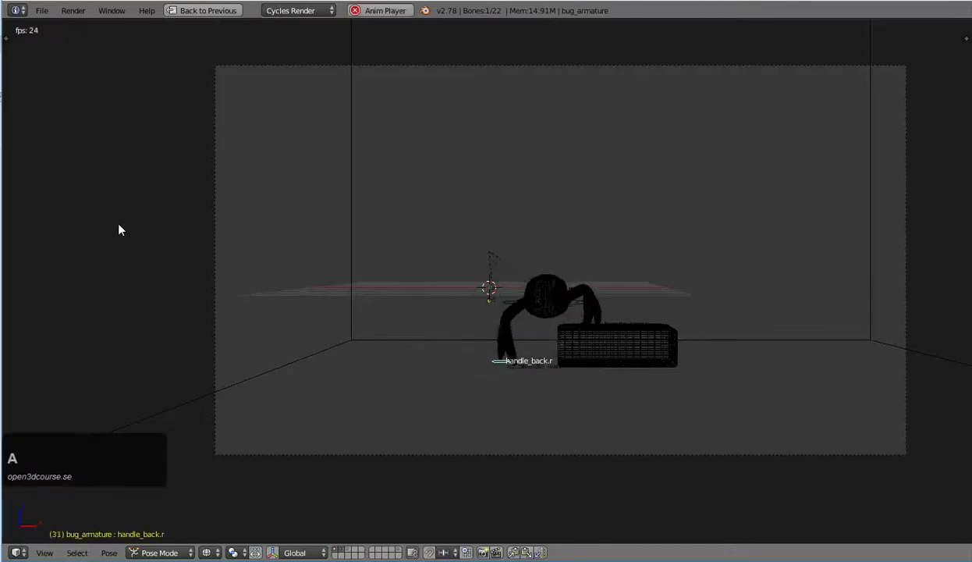
key(Escape)
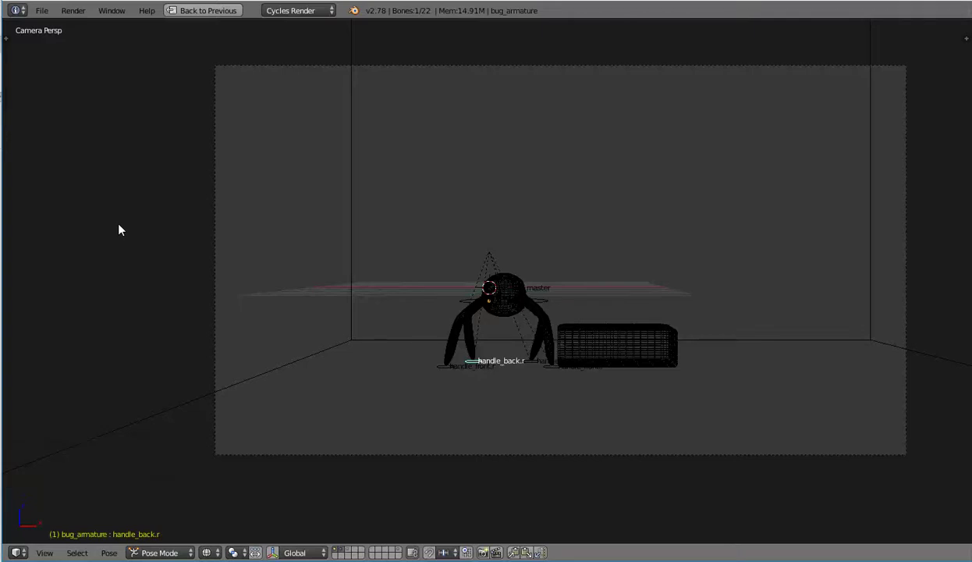
key(shift+Left)
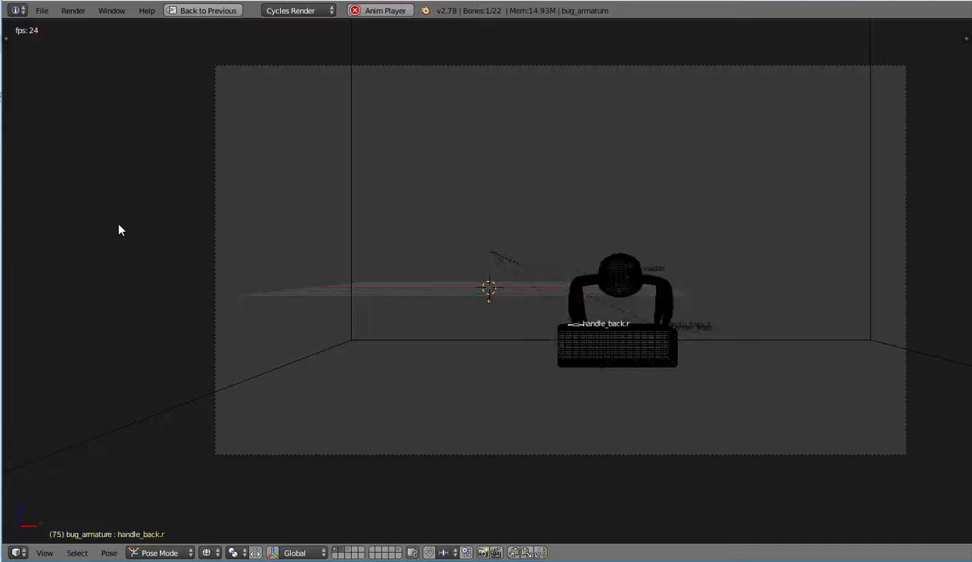
key(Escape)
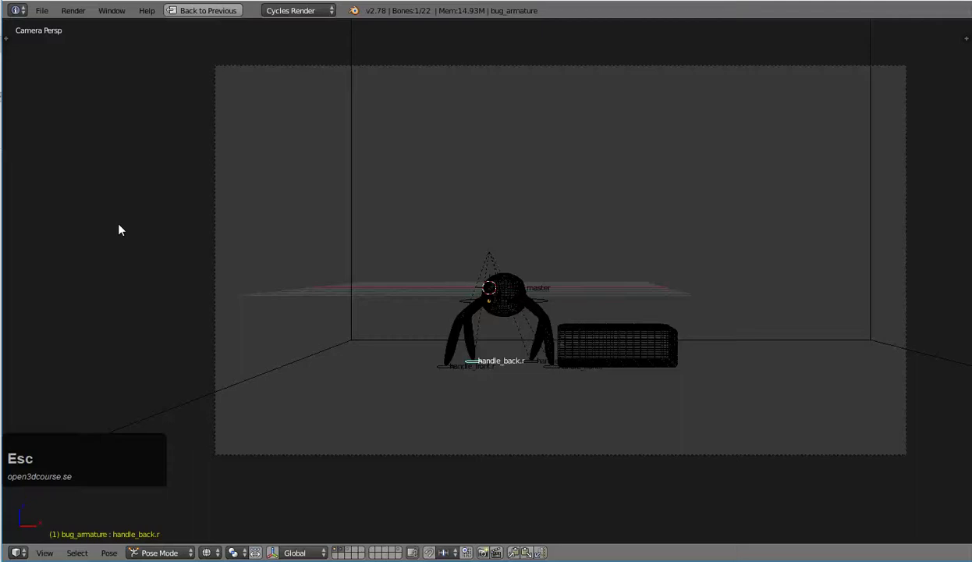